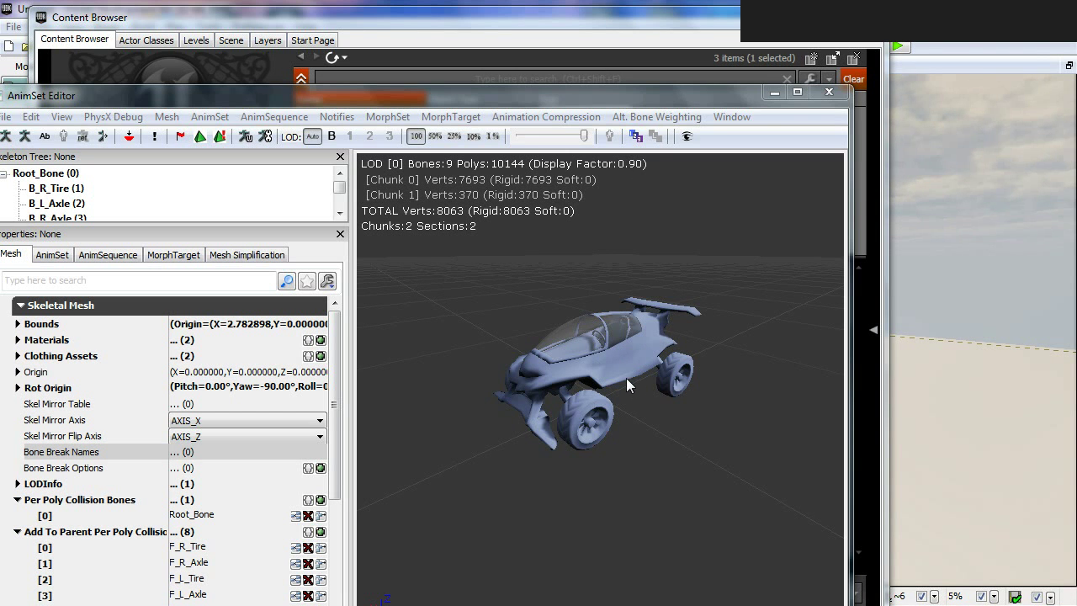
Close the AnimSet Editor to return to the Content Browser
click(625, 386)
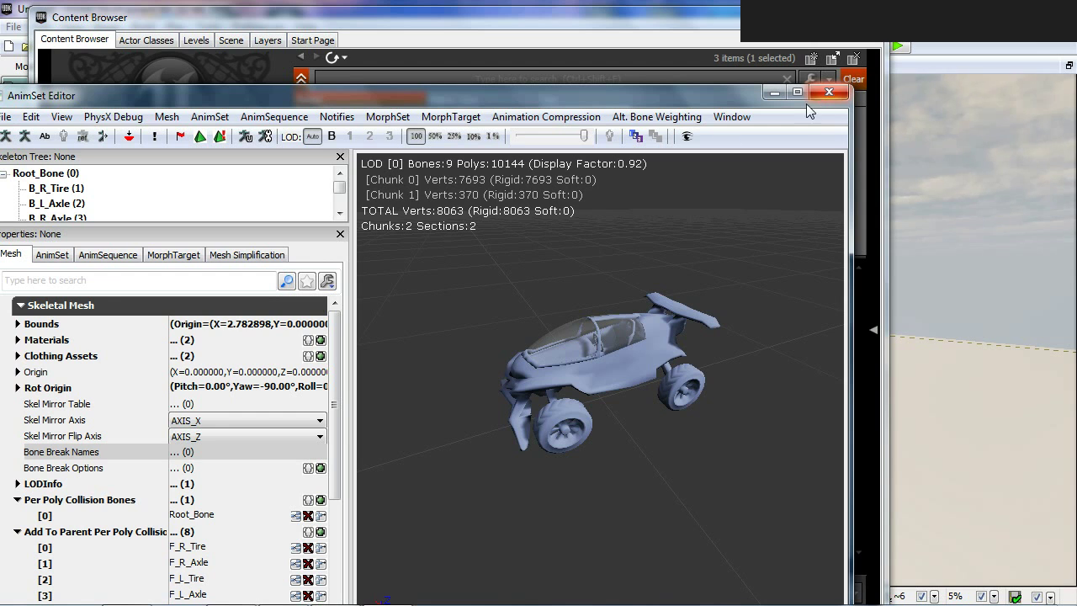
click(411, 103)
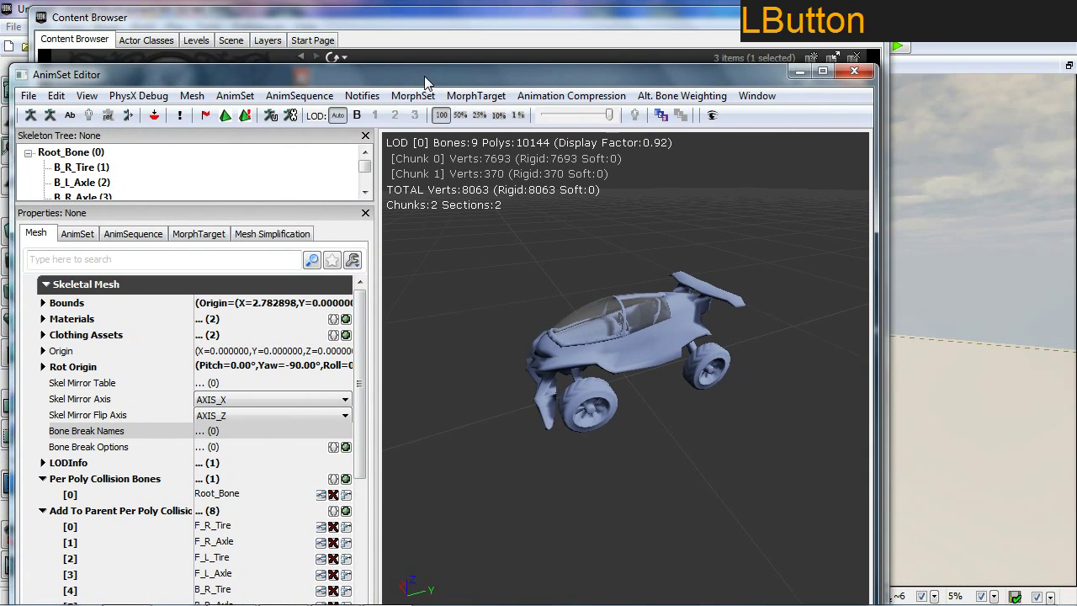
click(867, 83)
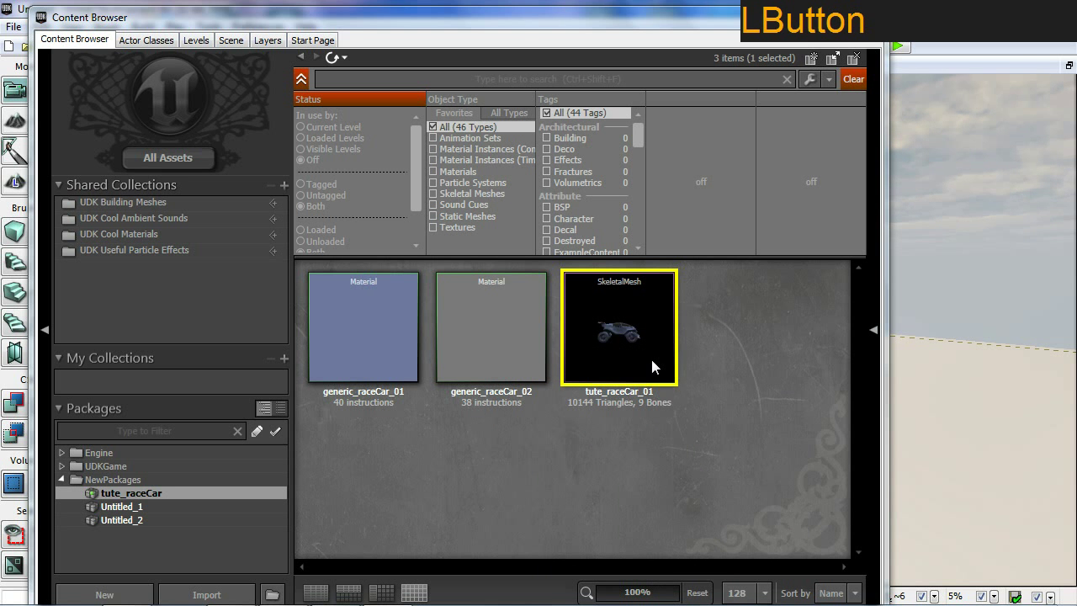
Create a new physics asset from tute_raceCar_01 named tute_raceCar_01_Physics and confirm
click(738, 428)
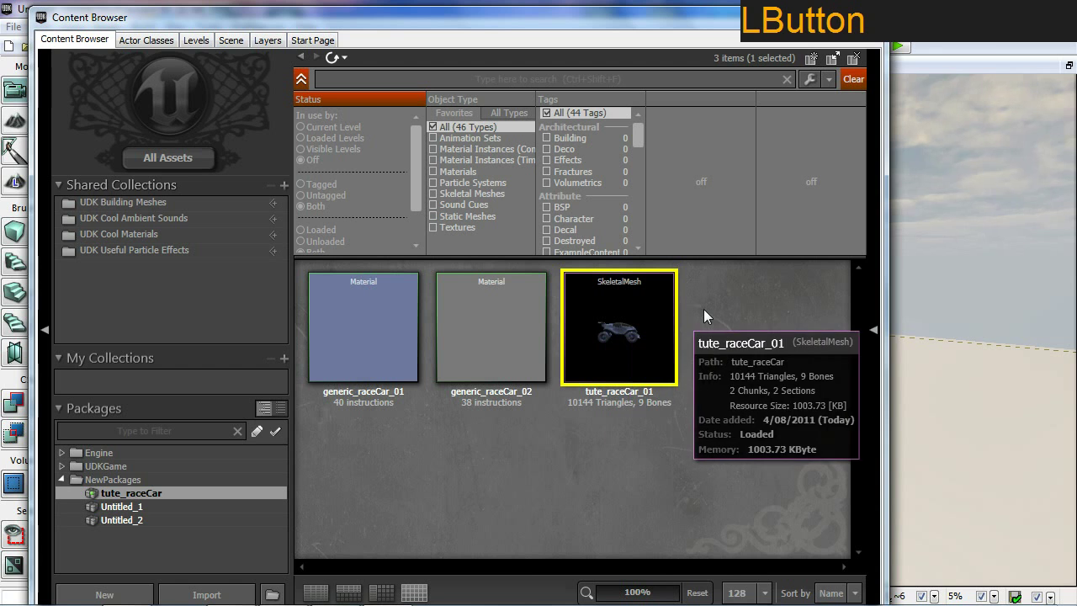
right_click(626, 339)
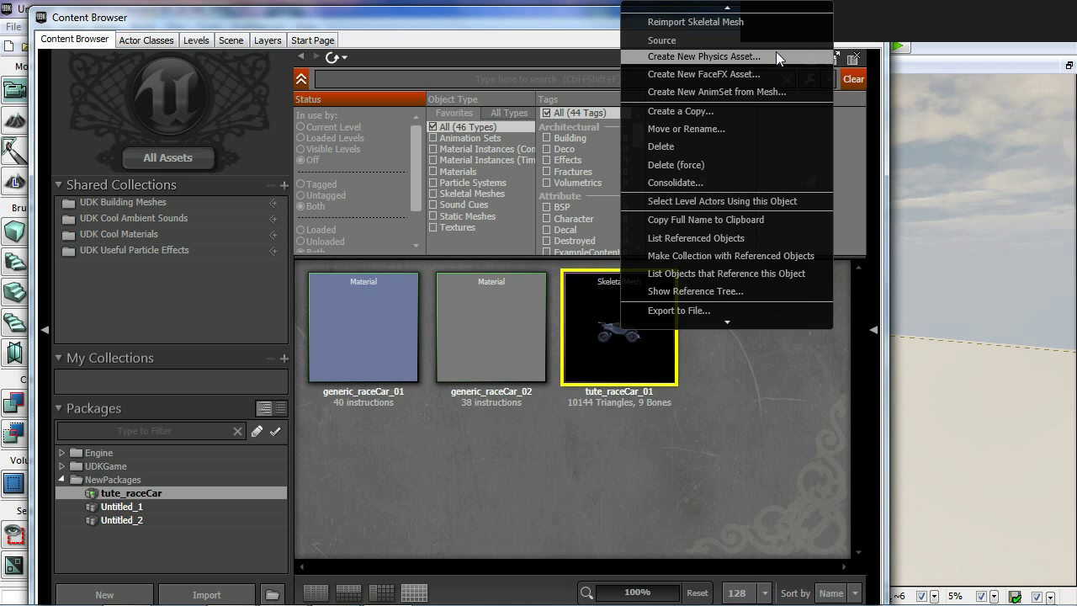
click(782, 60)
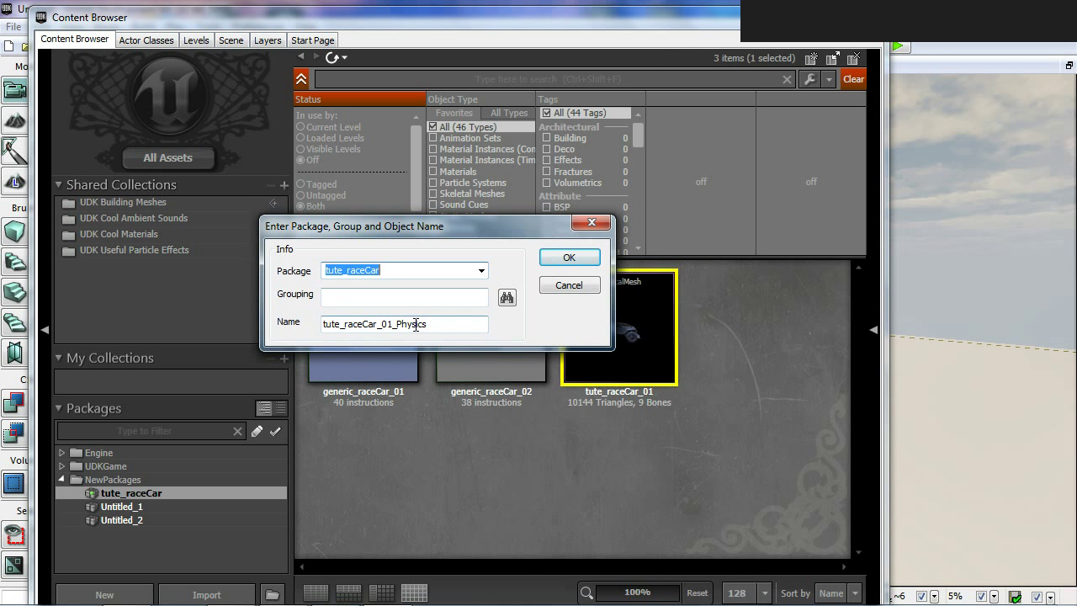
click(396, 318)
key(BackSpace)
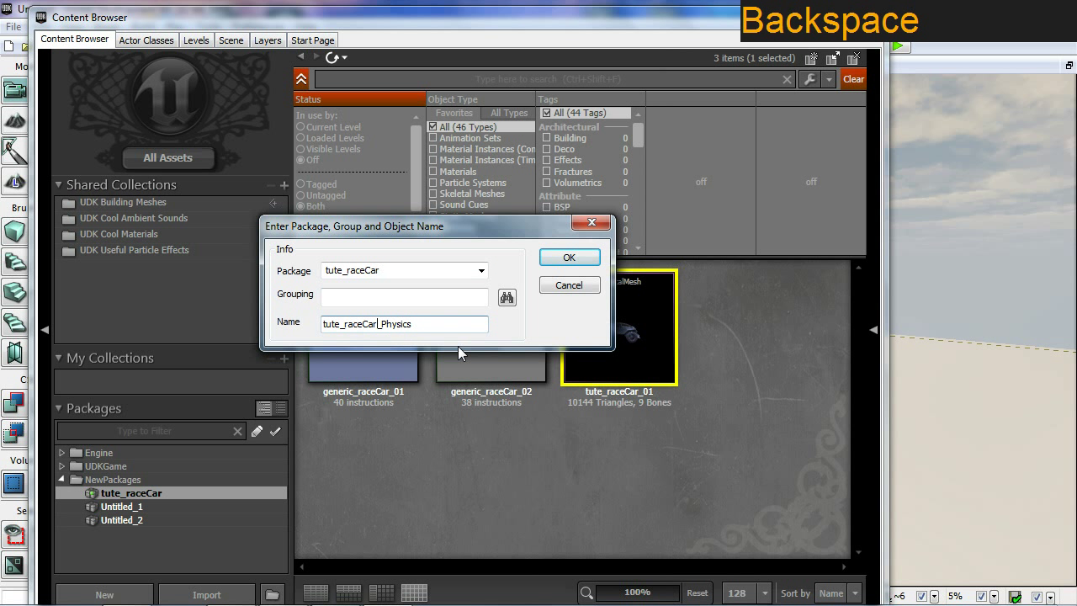
key(shift+-)
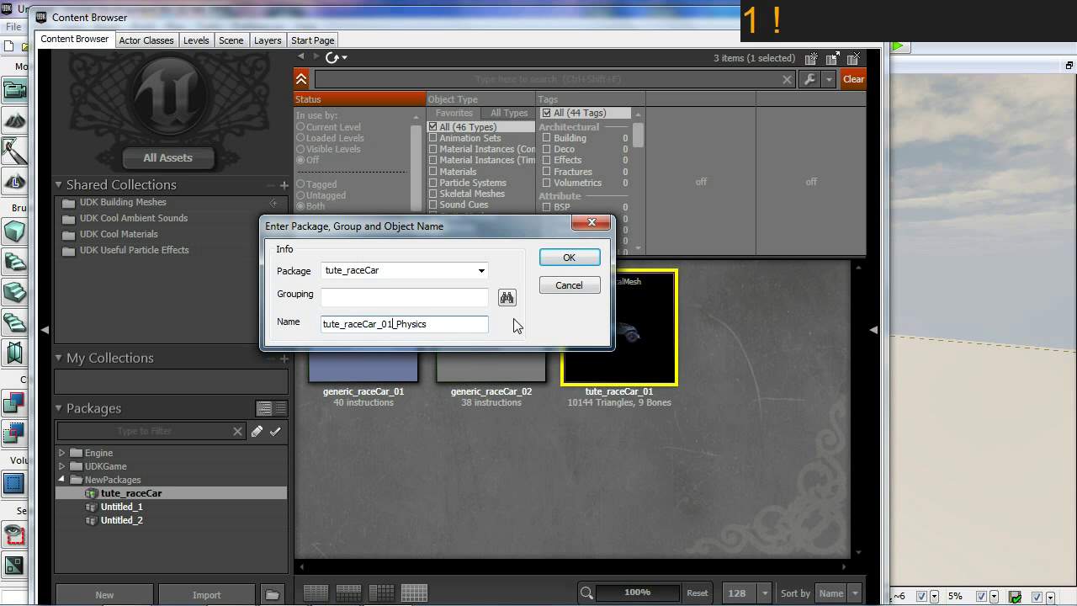
click(556, 266)
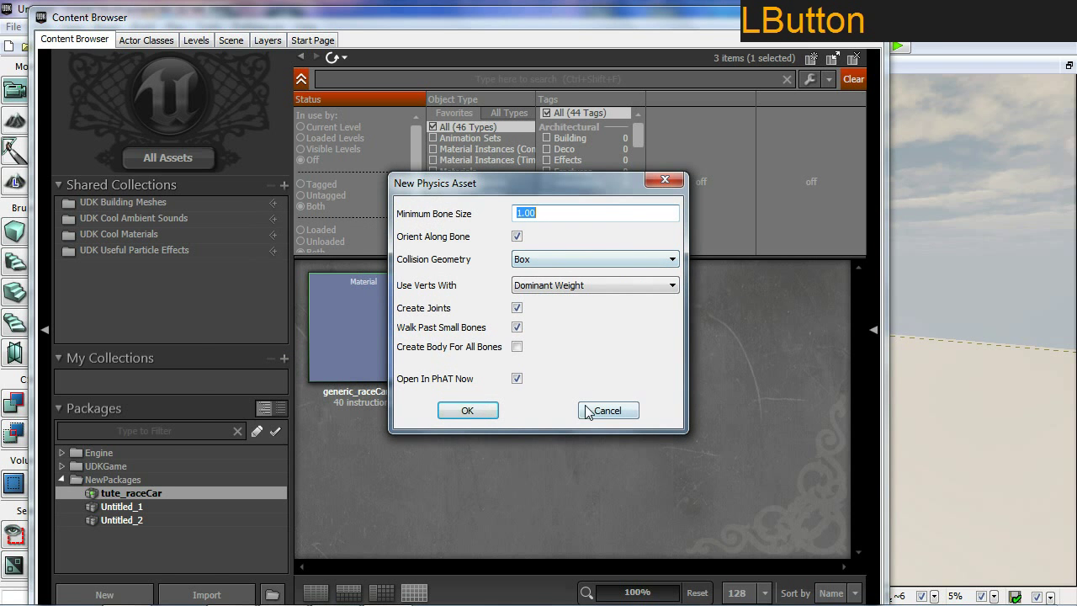
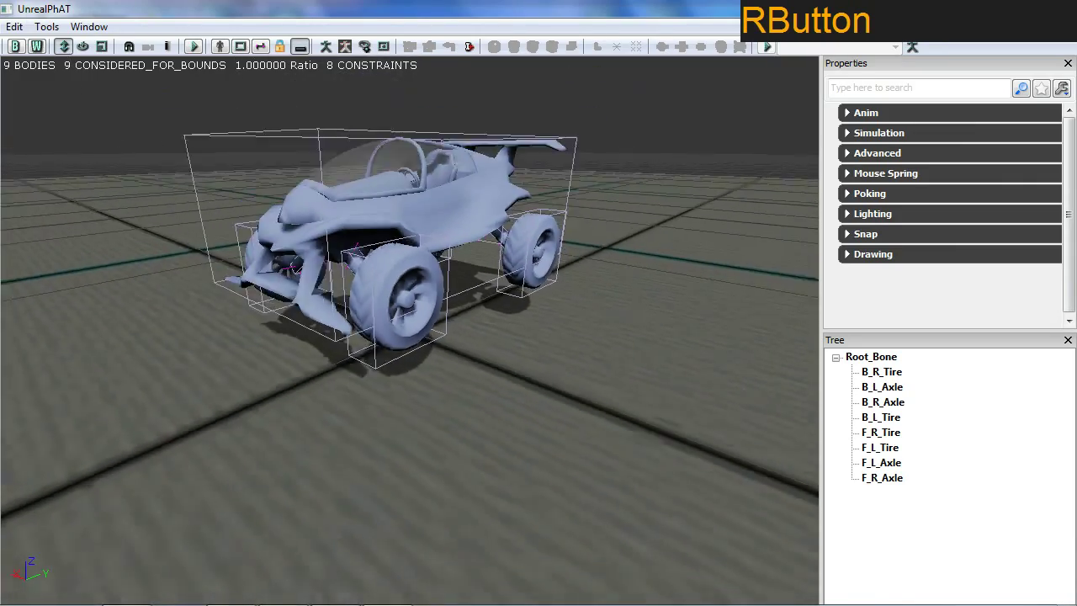
click(430, 194)
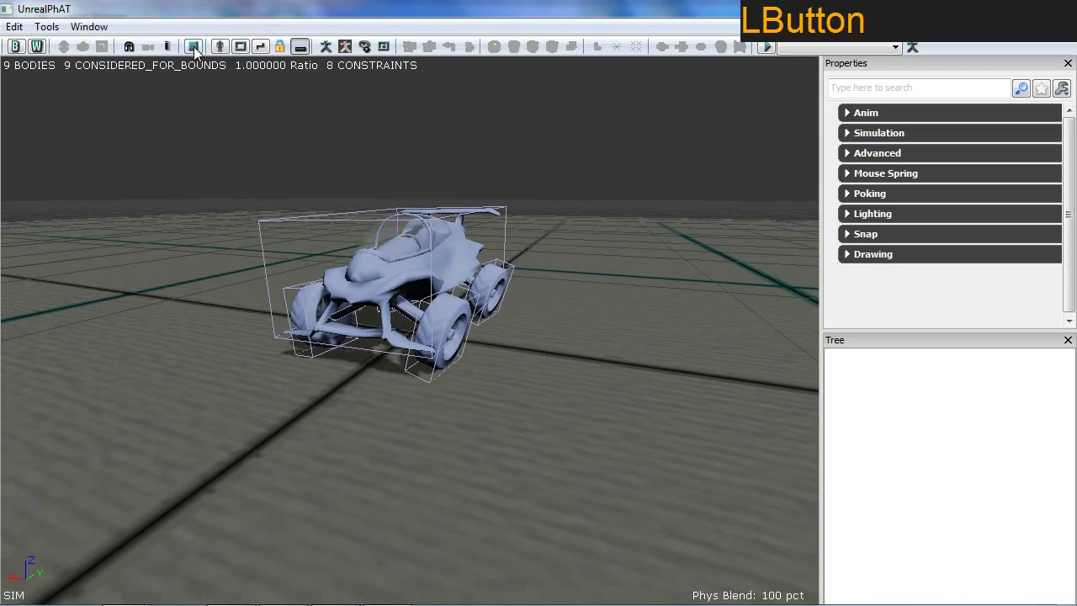
click(198, 64)
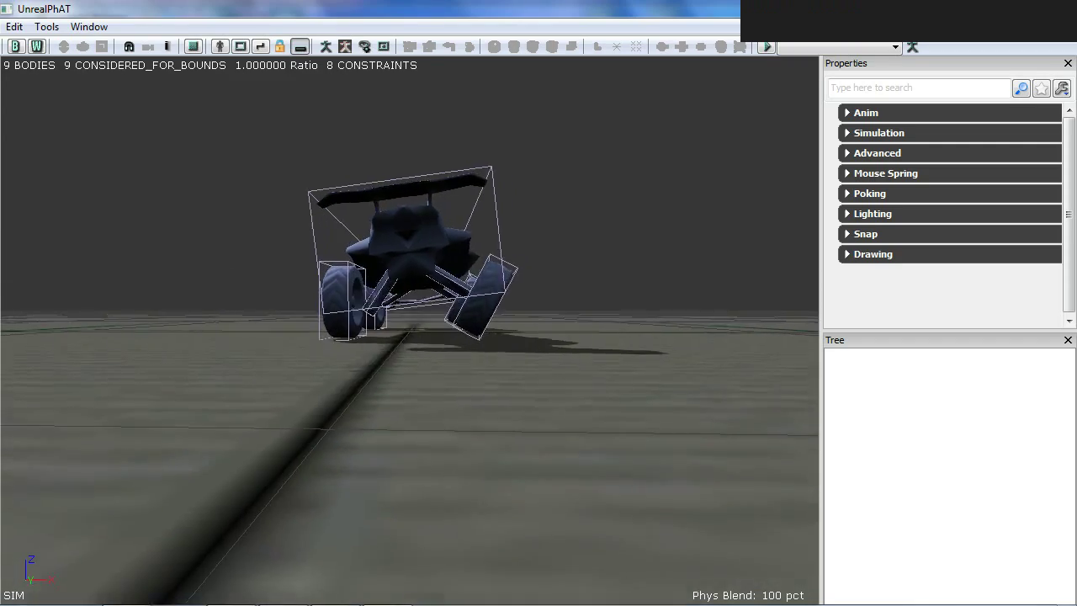
click(189, 57)
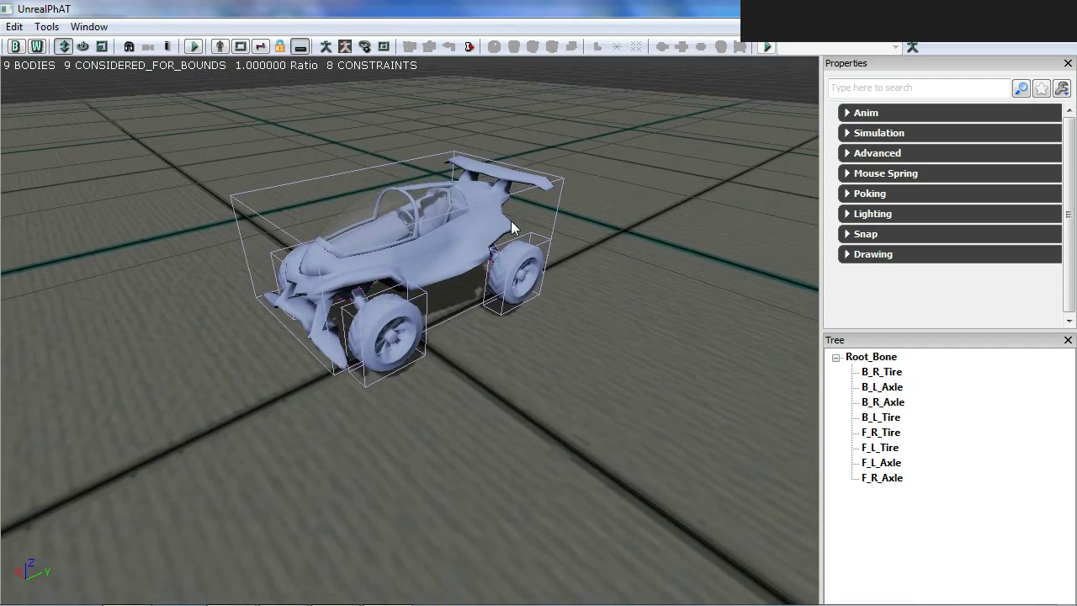
click(599, 243)
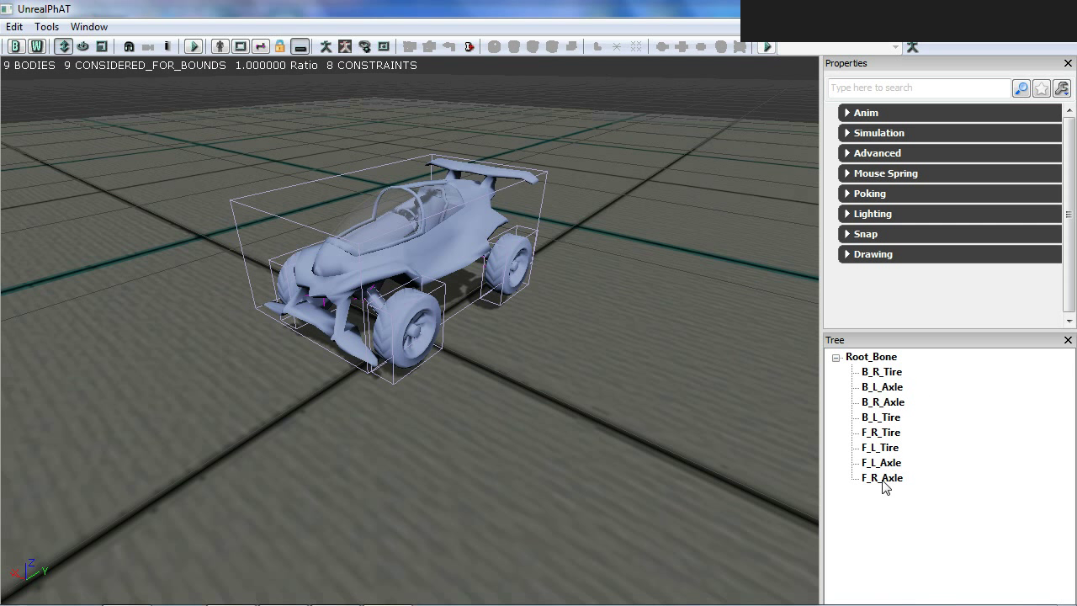
Delete the F_L_Axle body and the next tire and axle bodies, confirming each removal
click(888, 483)
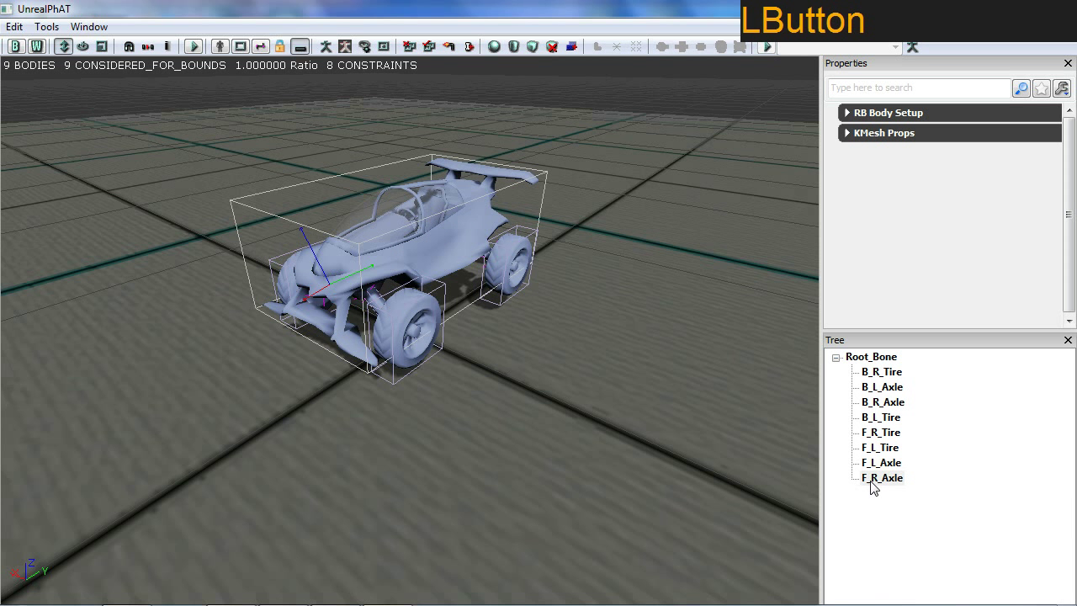
key(Delete)
click(599, 346)
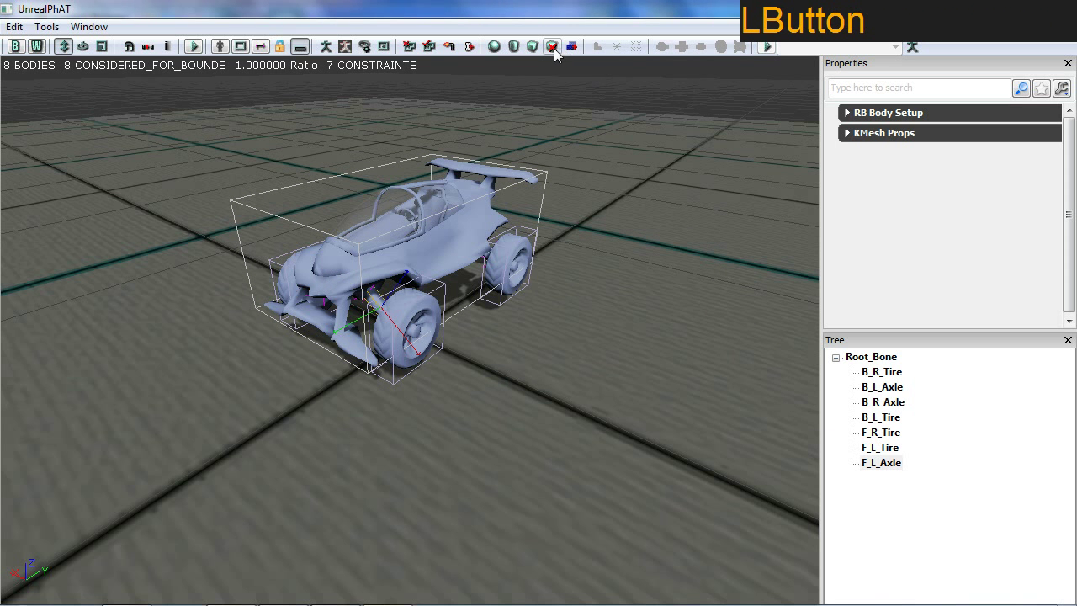
click(592, 348)
key(Delete)
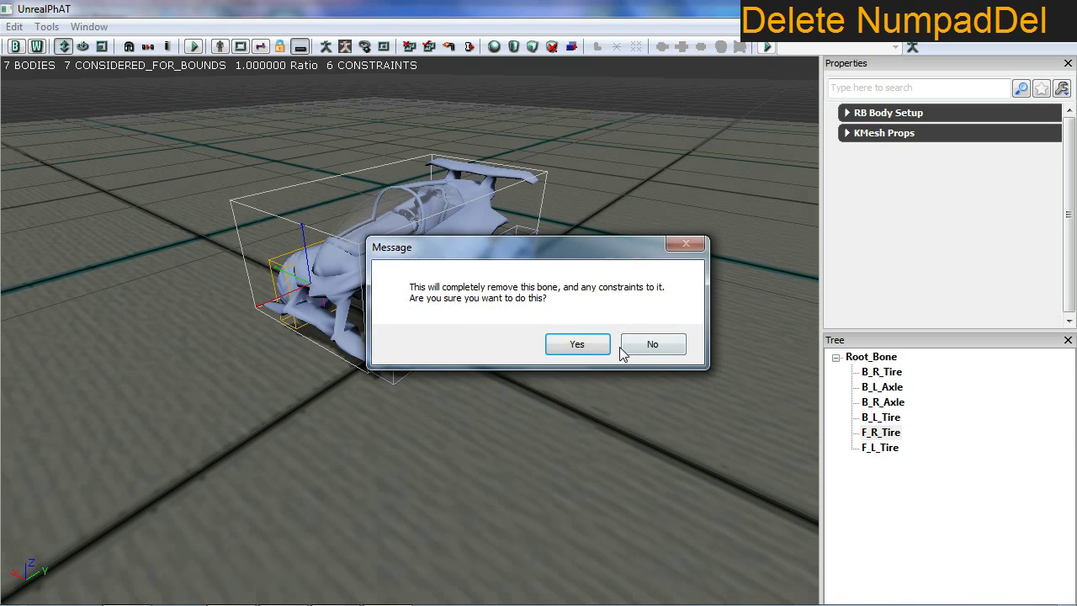
click(608, 352)
key(Delete)
click(599, 351)
Delete the remaining tire and axle bodies so only Root_Bone remains
key(Delete)
click(605, 355)
key(Delete)
click(598, 357)
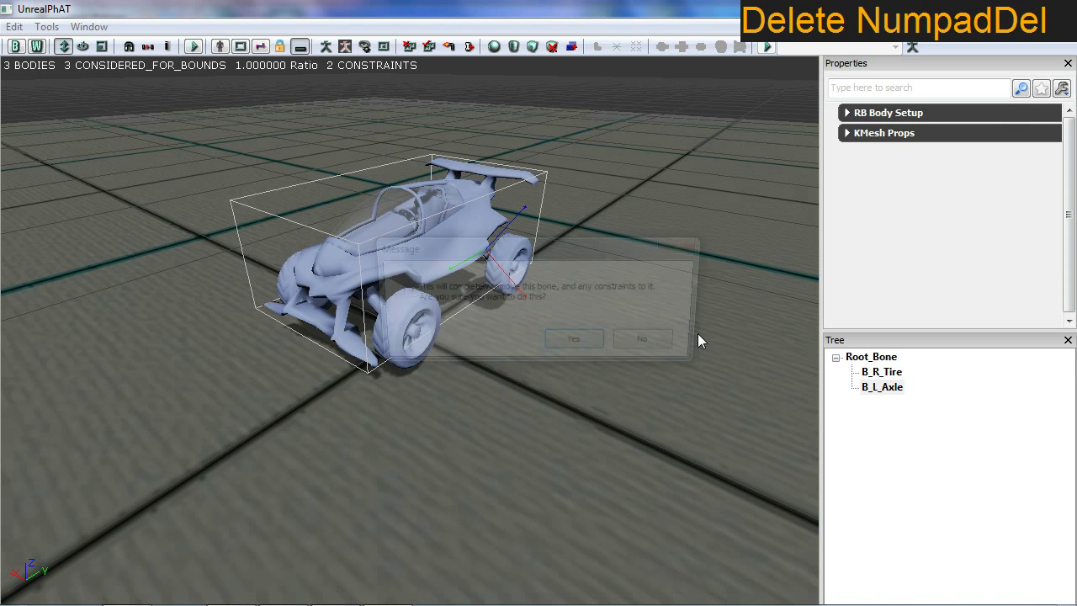
click(602, 342)
key(Delete)
click(583, 343)
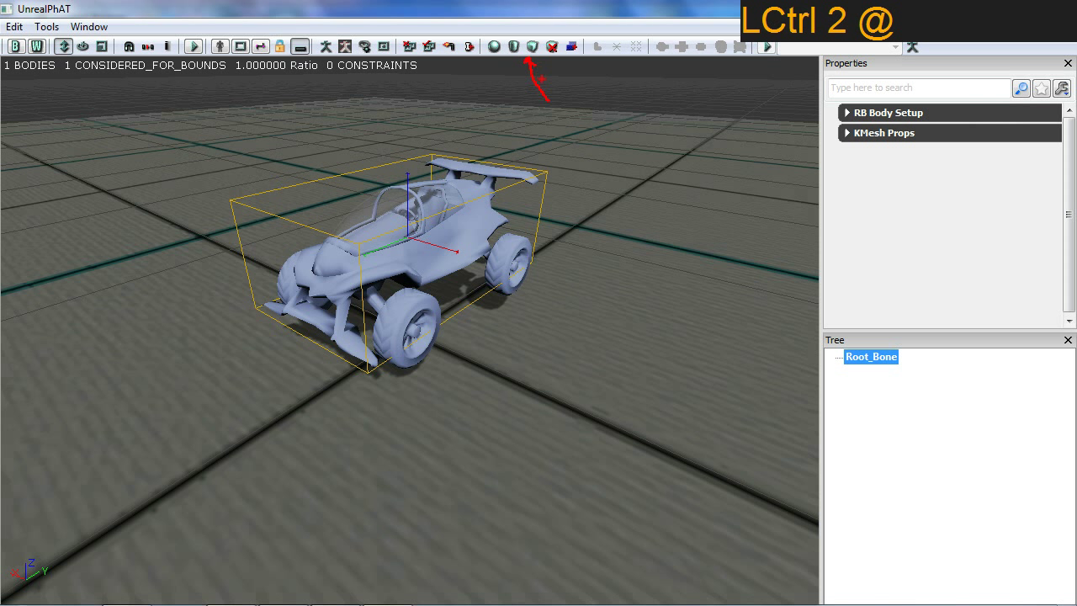
key(Escape)
Add a second box to Root_Bone and scale and position it to fit the car's cabin
click(535, 59)
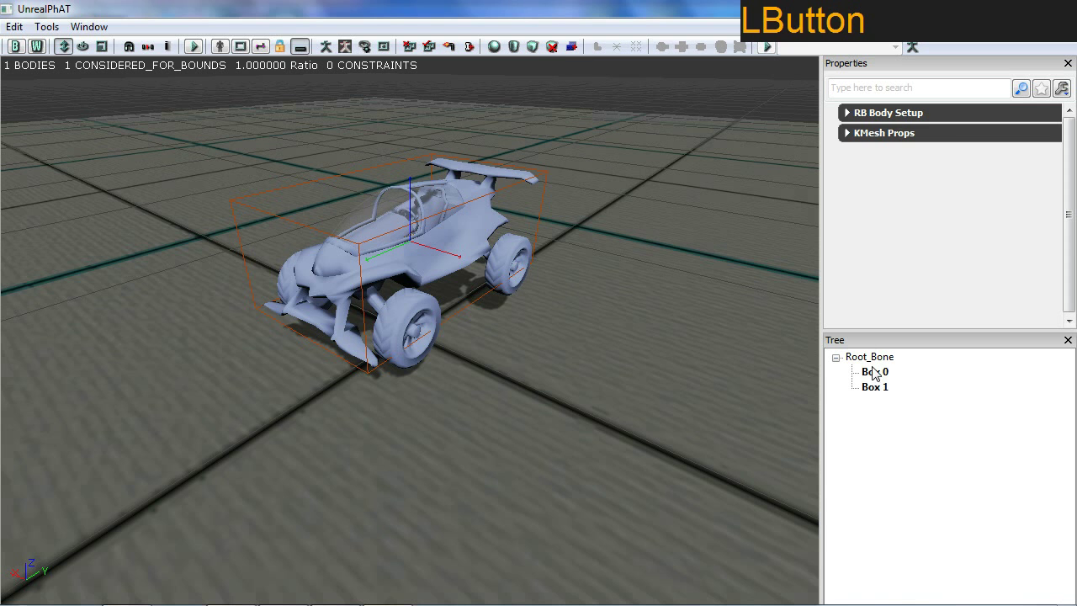
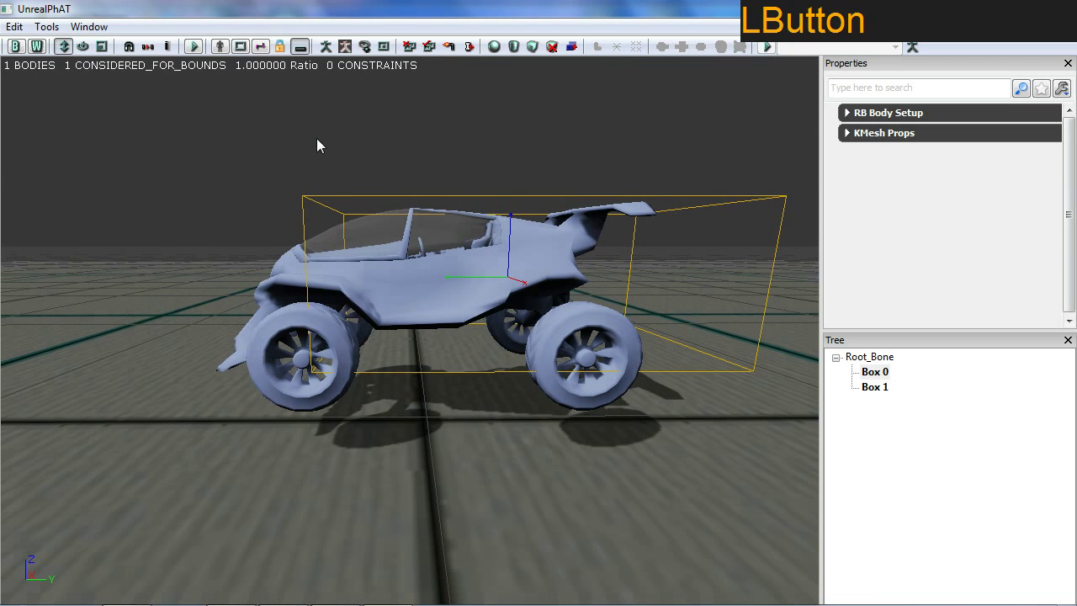
click(171, 61)
click(112, 50)
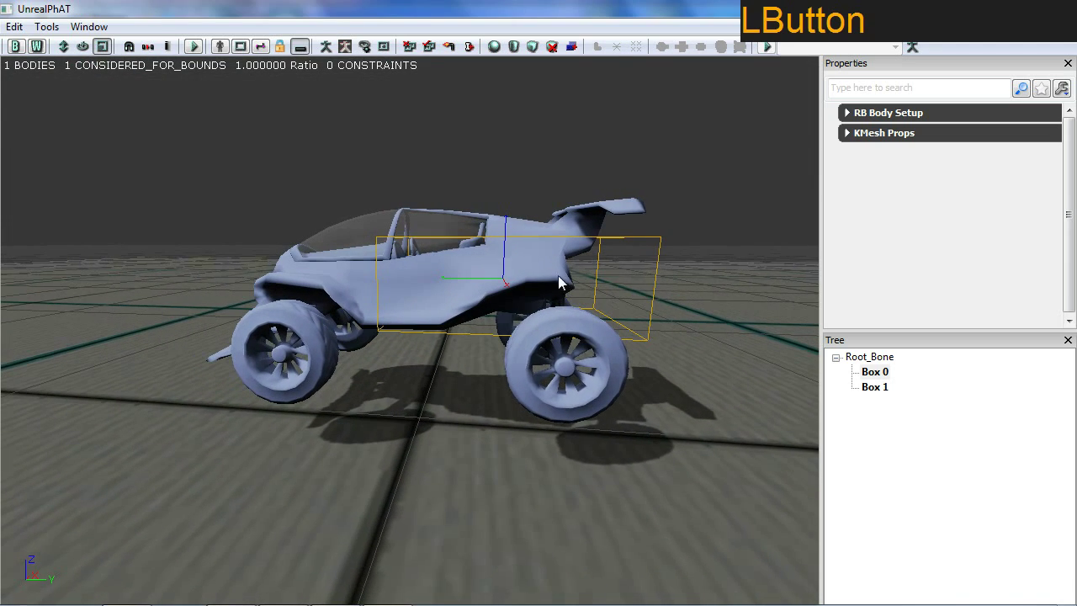
click(68, 54)
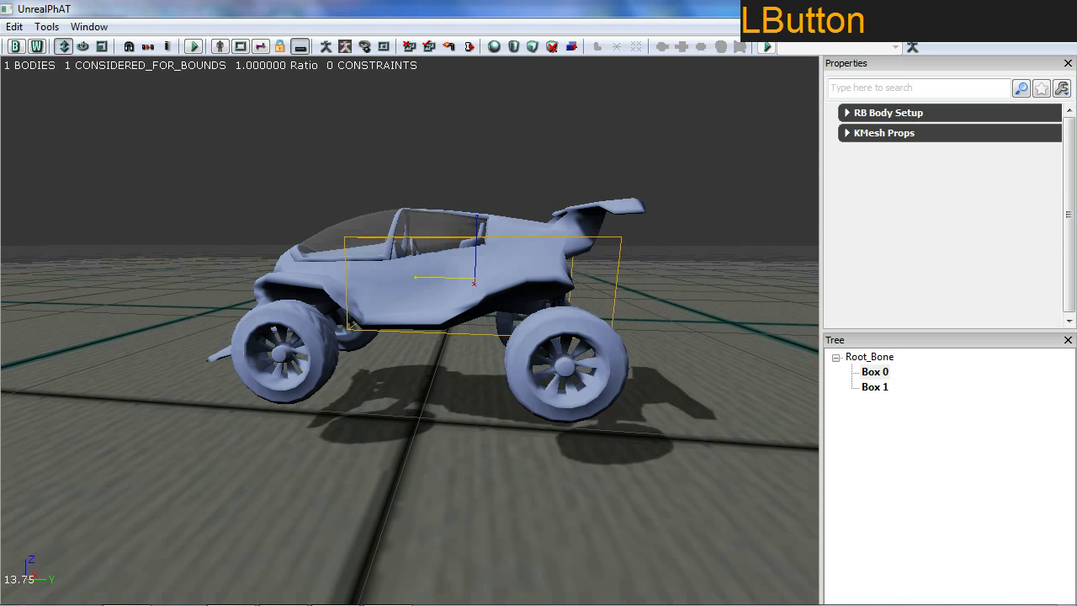
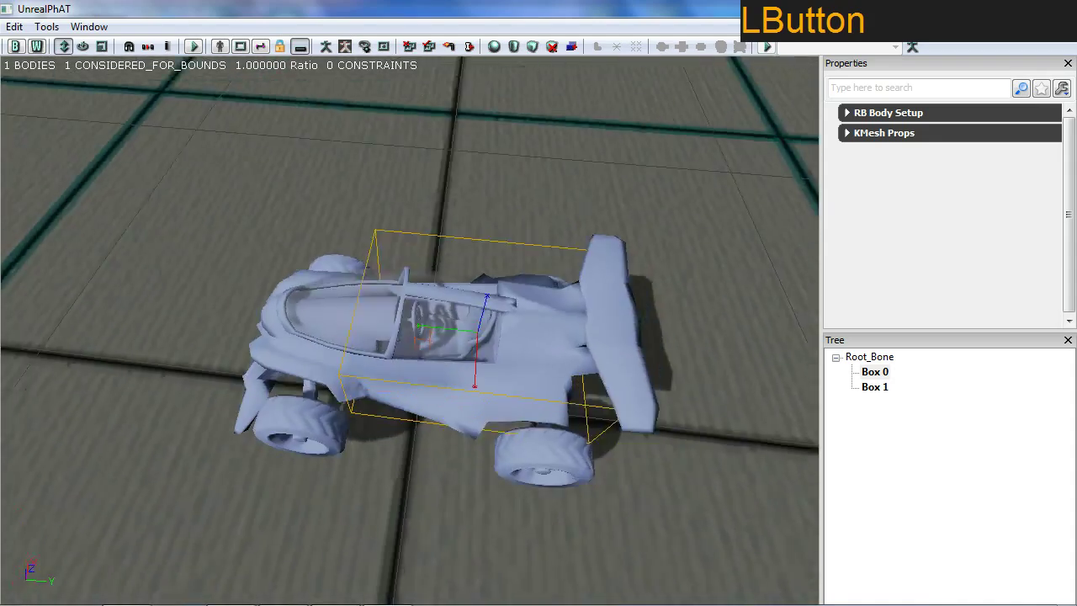
click(885, 390)
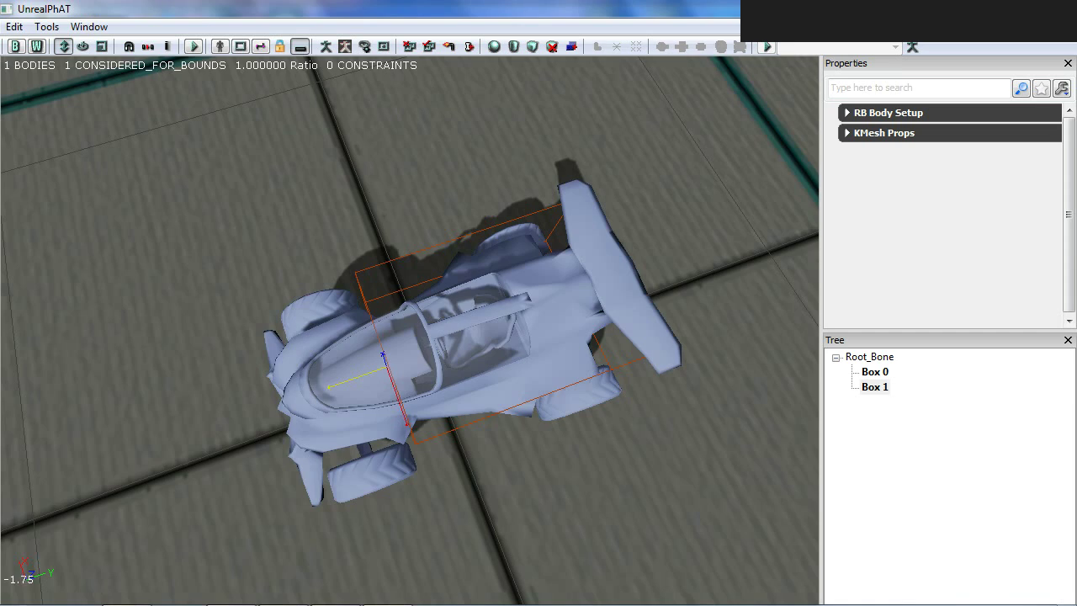
click(401, 448)
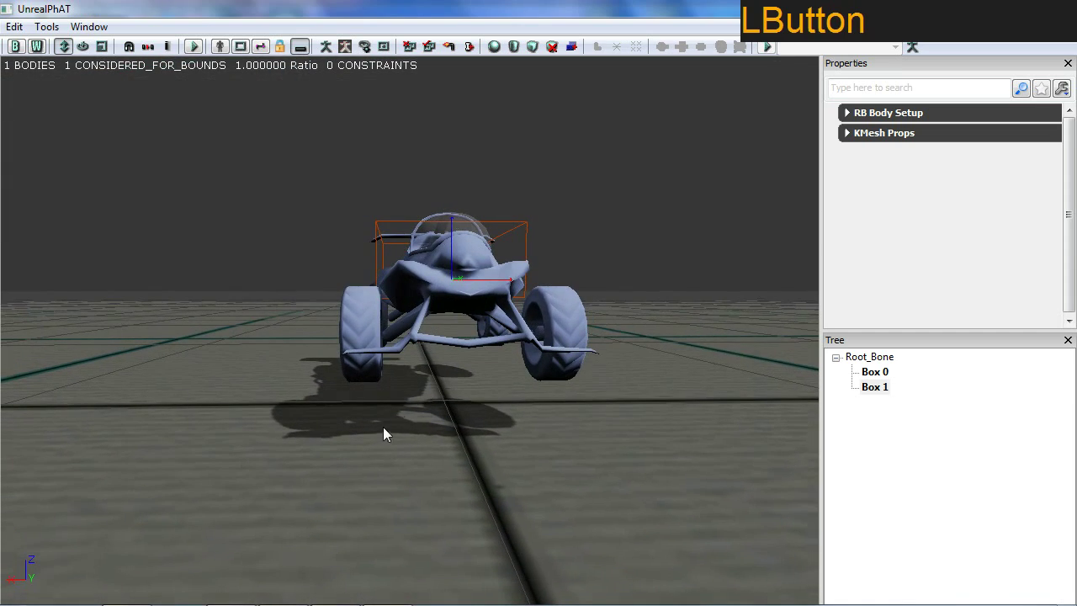
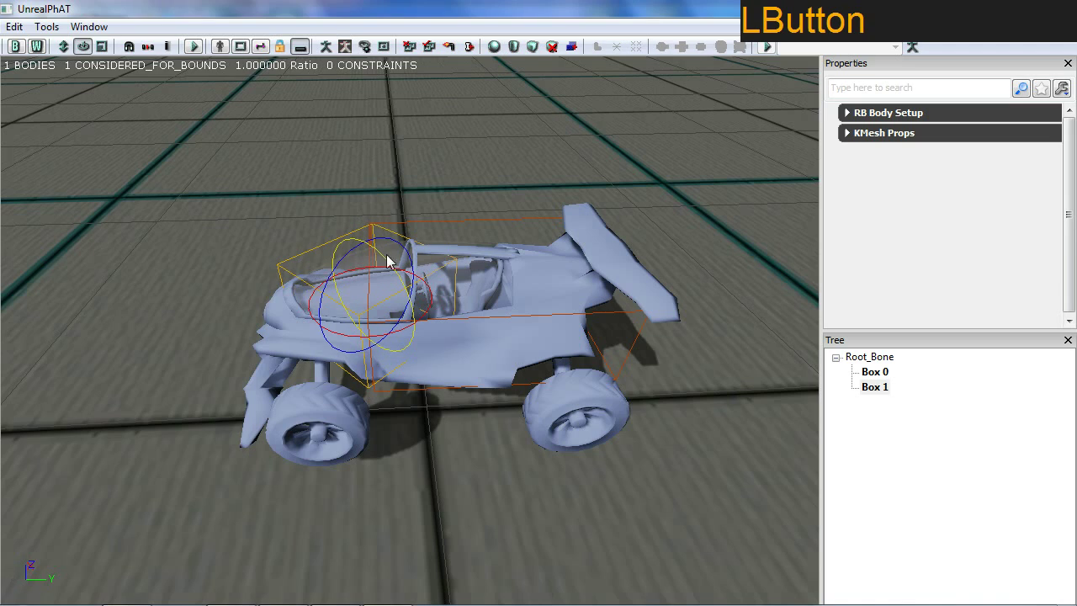
Rotate the front collision box about -3 degrees to follow the car body
click(380, 338)
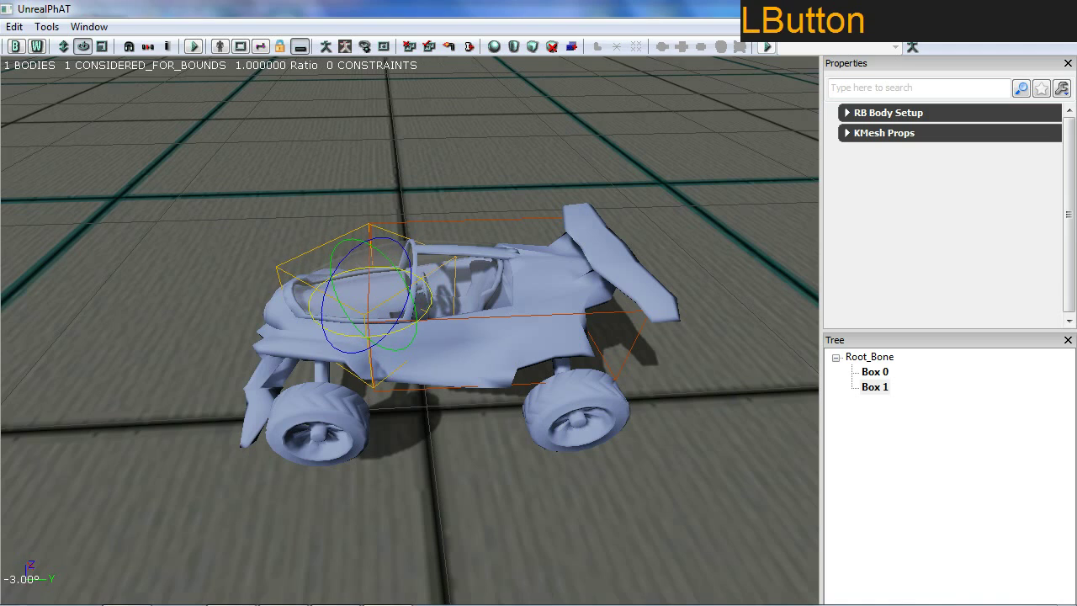
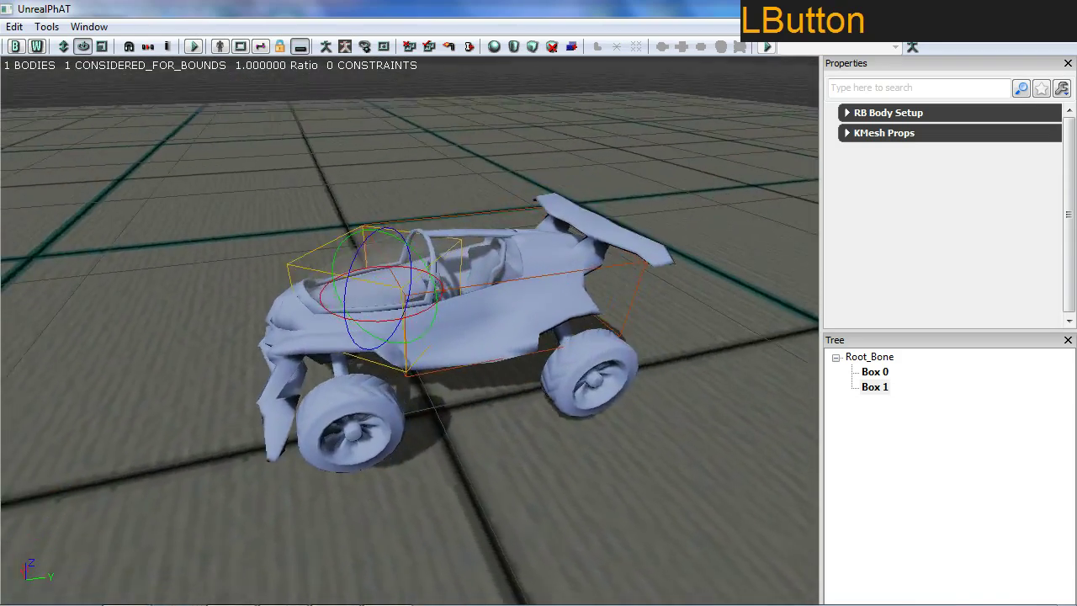
Save the tute_raceCar package from the Packages tree
click(674, 18)
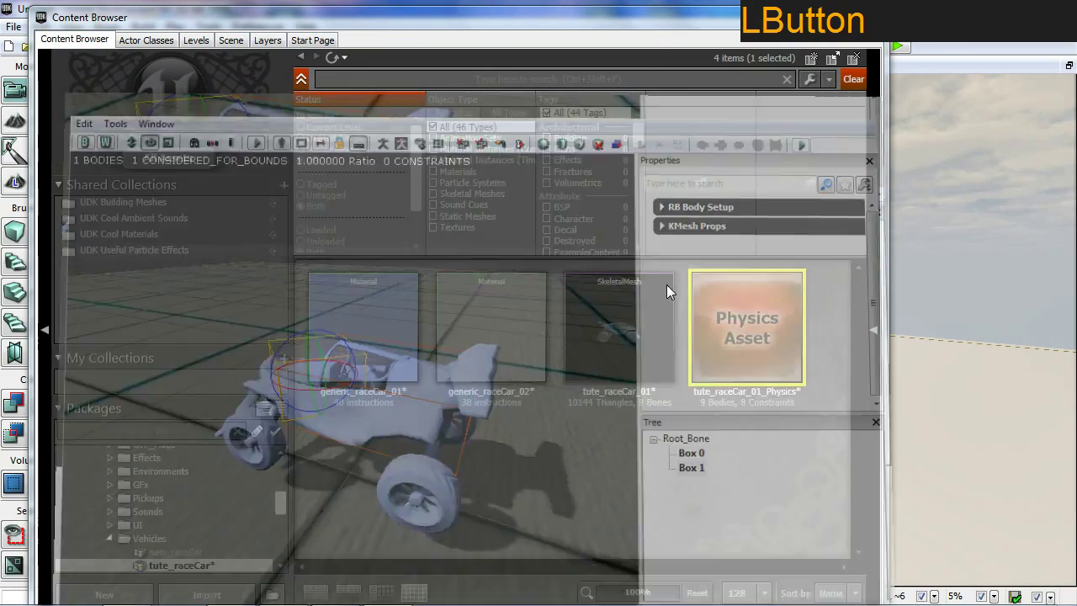
right_click(180, 574)
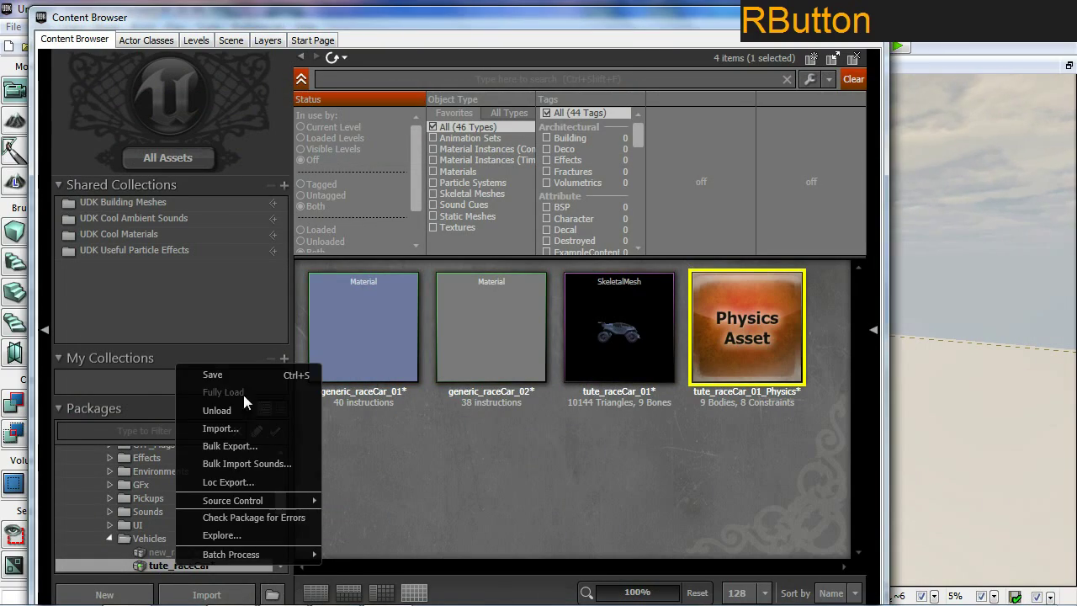
click(245, 379)
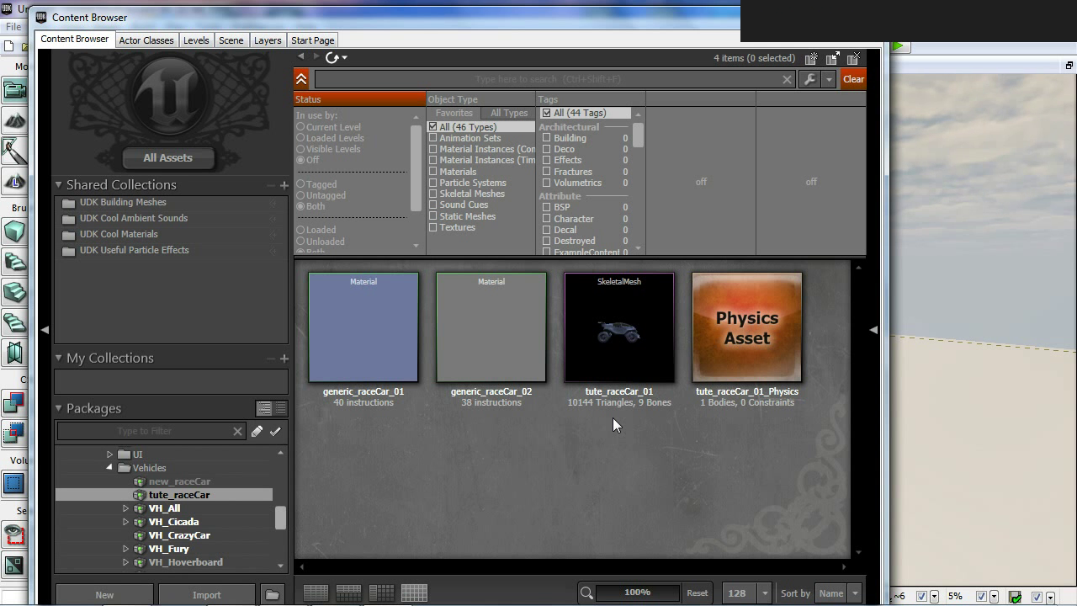
Create a new AnimTree asset named AT_tute_raceCar_01 and confirm
right_click(527, 463)
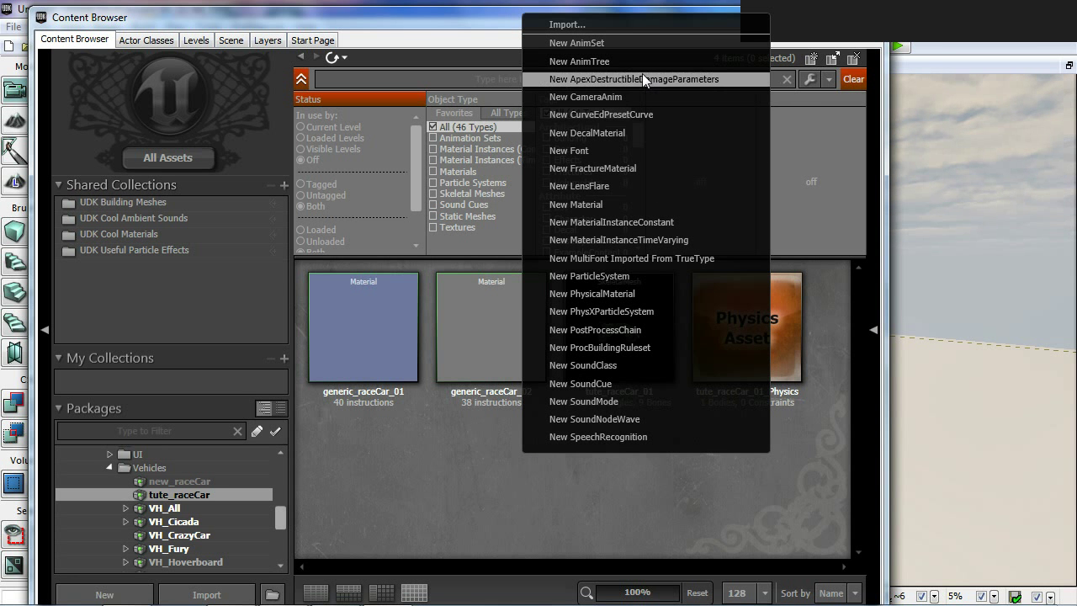
click(631, 69)
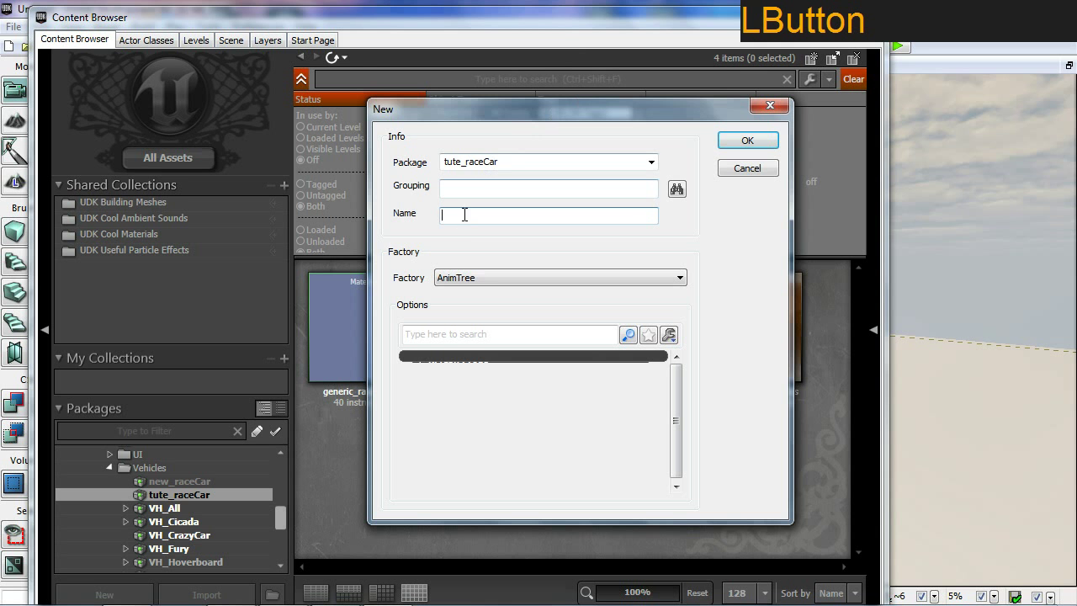
key(shift+a)
key(shift+t)
key(shift+-)
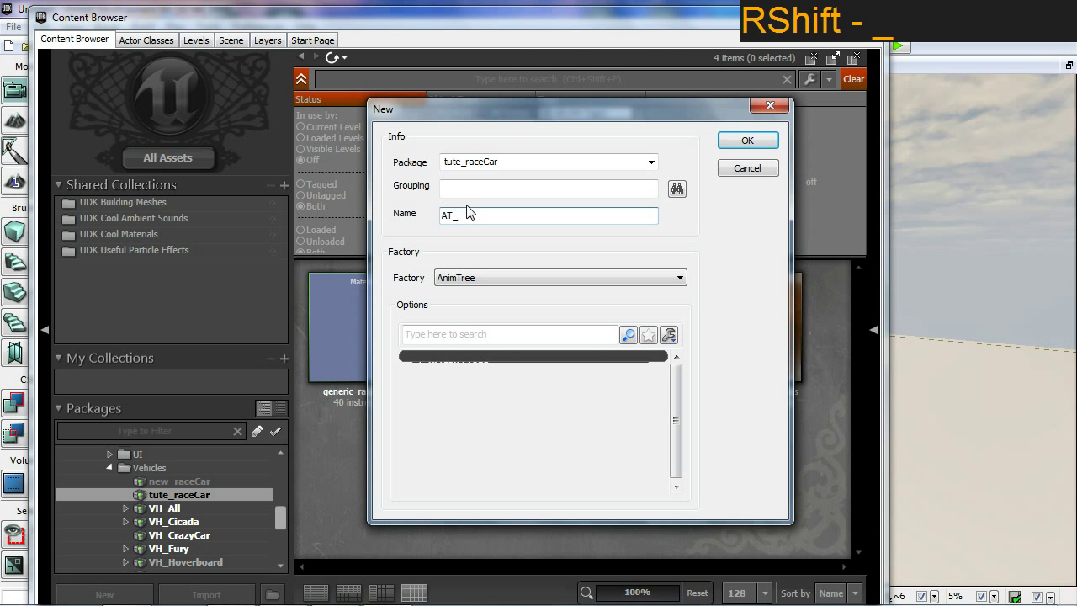
key(BackSpace)
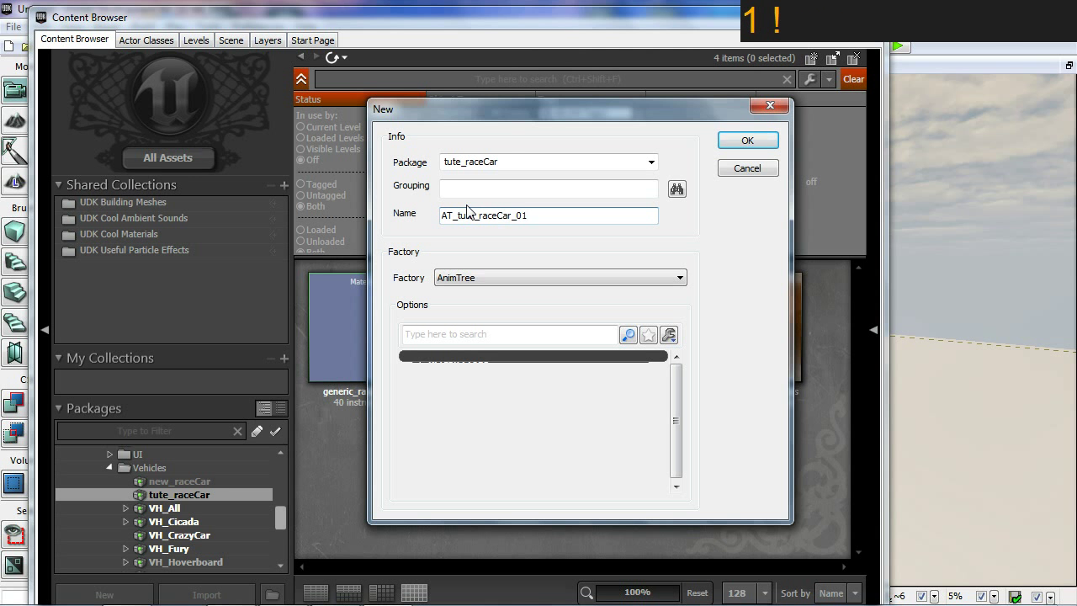
click(771, 145)
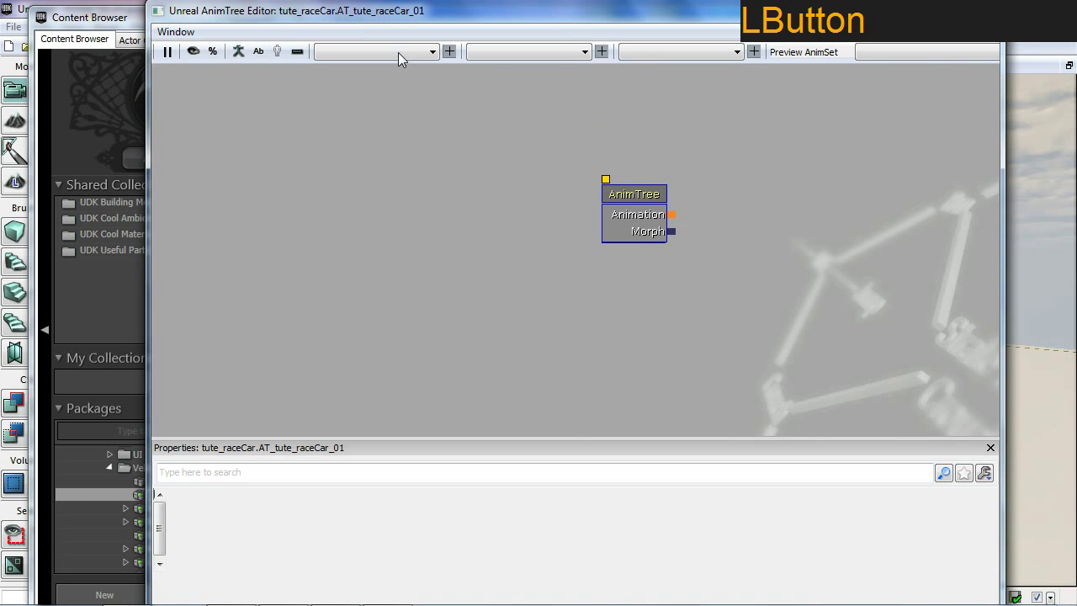
Maximize the AnimTree Editor and add an empty entry to the Preview Mesh List
click(595, 22)
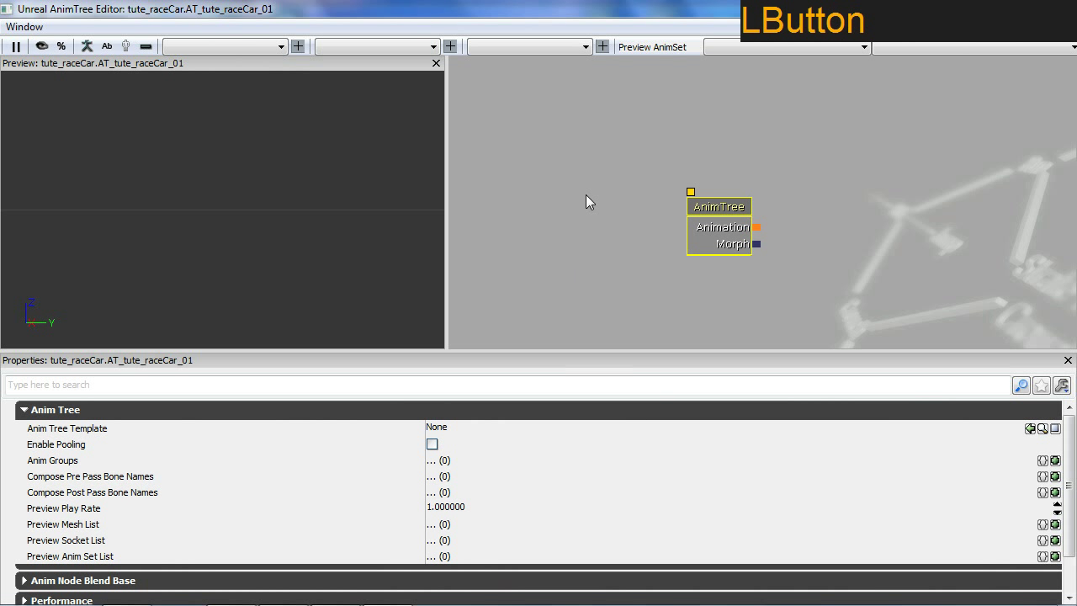
click(180, 193)
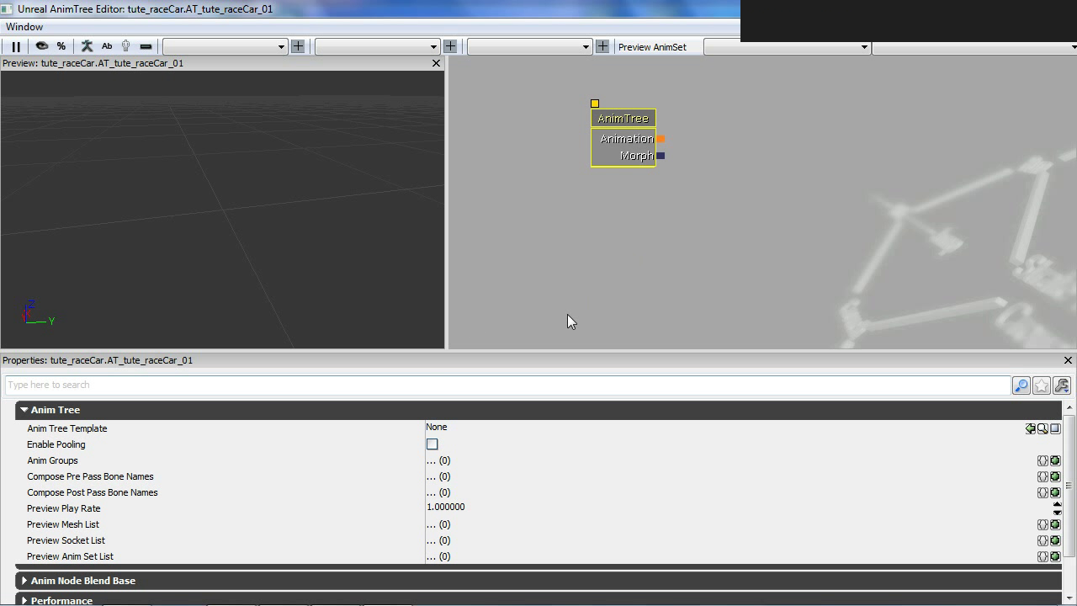
click(80, 416)
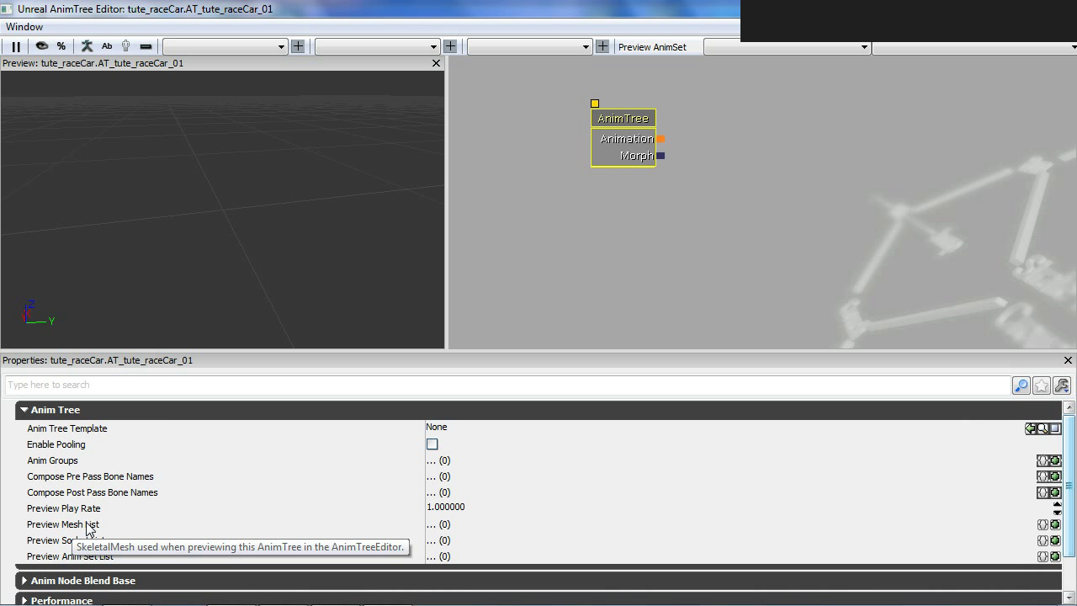
click(361, 18)
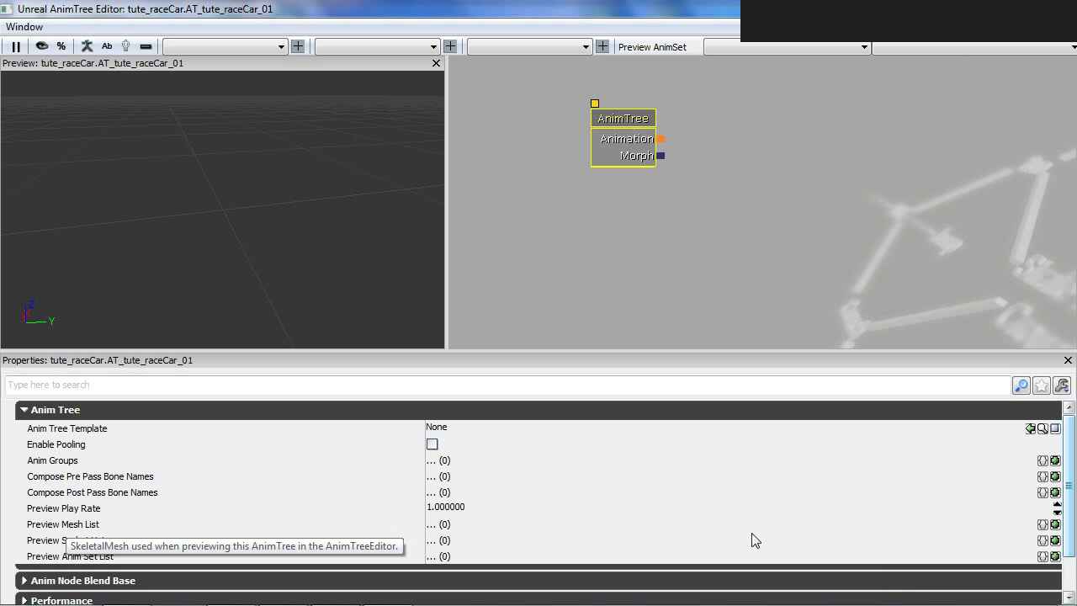
Assign tute_raceCar_01 as the Preview Skel Mesh so the car shows in the preview
click(1063, 527)
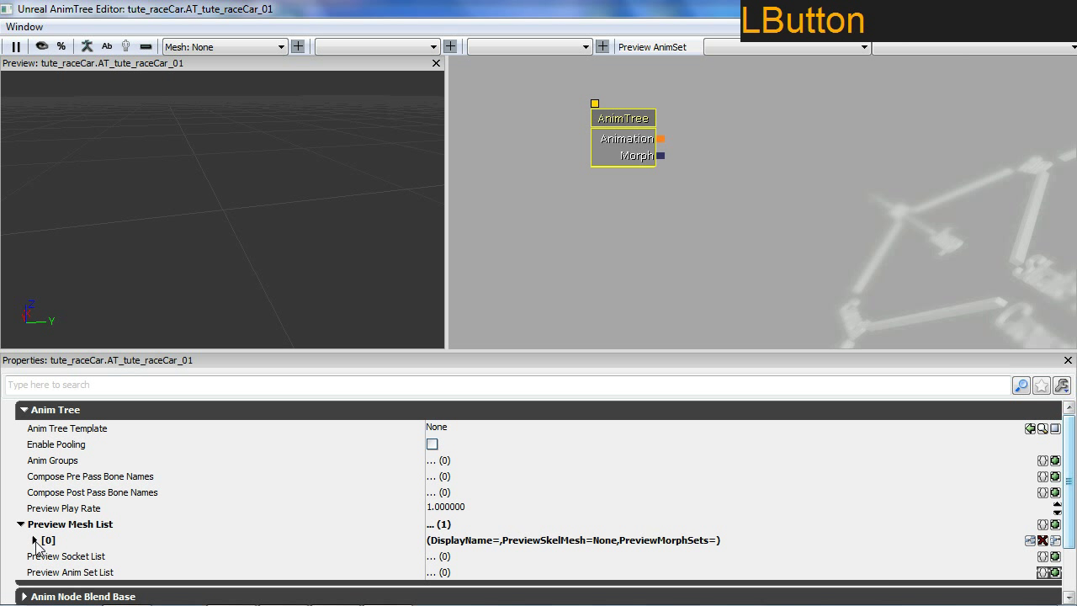
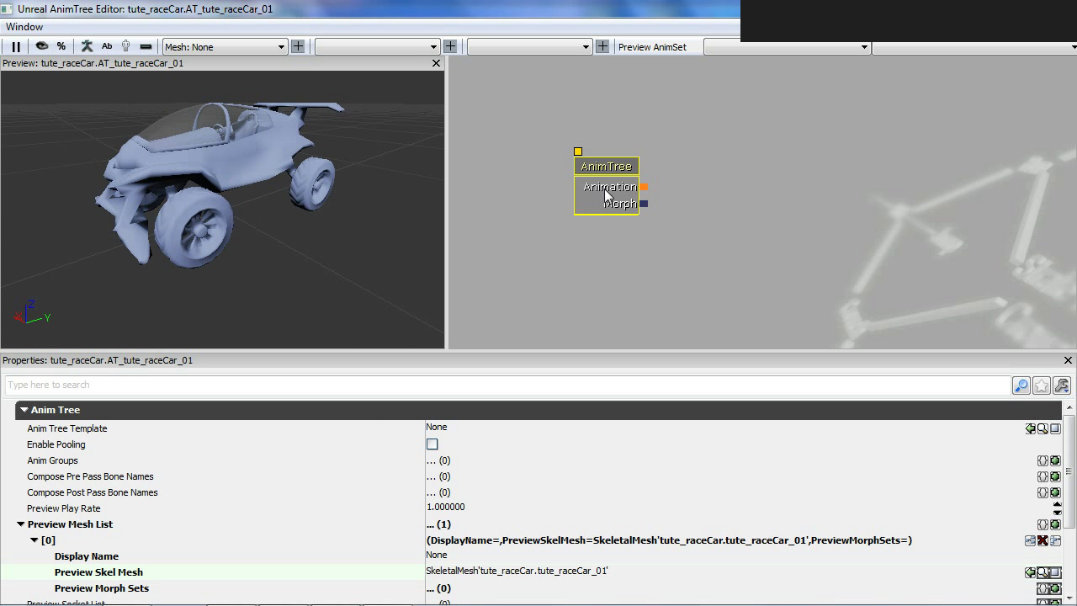
right_click(609, 195)
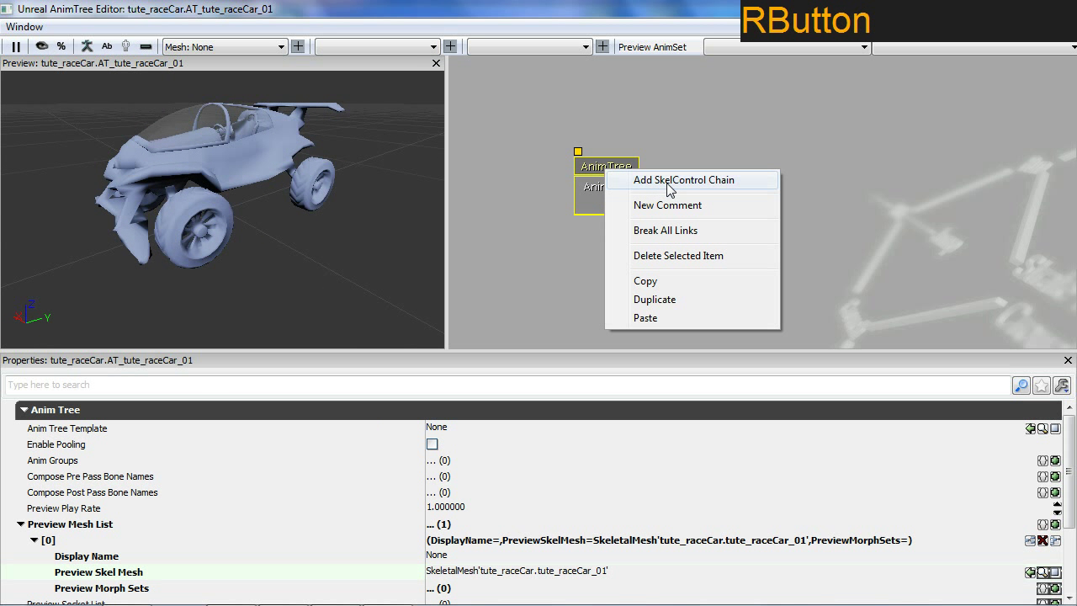
Add SkelControl chains for B_R_Tire, B_L_Tire, F_L_Tire and F_R_Tire to the AnimTree root
click(673, 188)
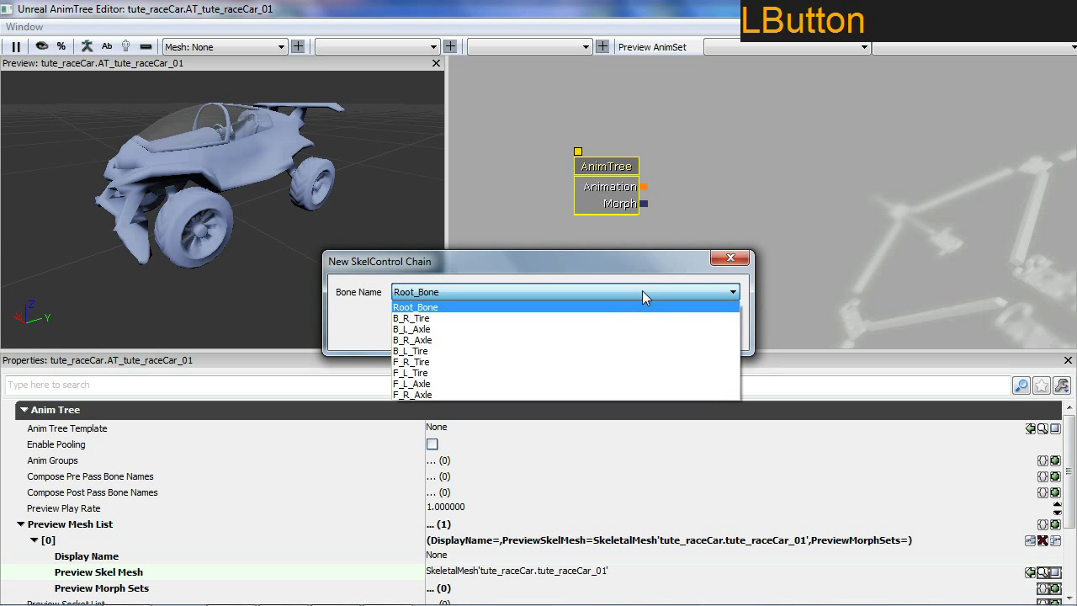
click(617, 318)
right_click(624, 189)
click(669, 185)
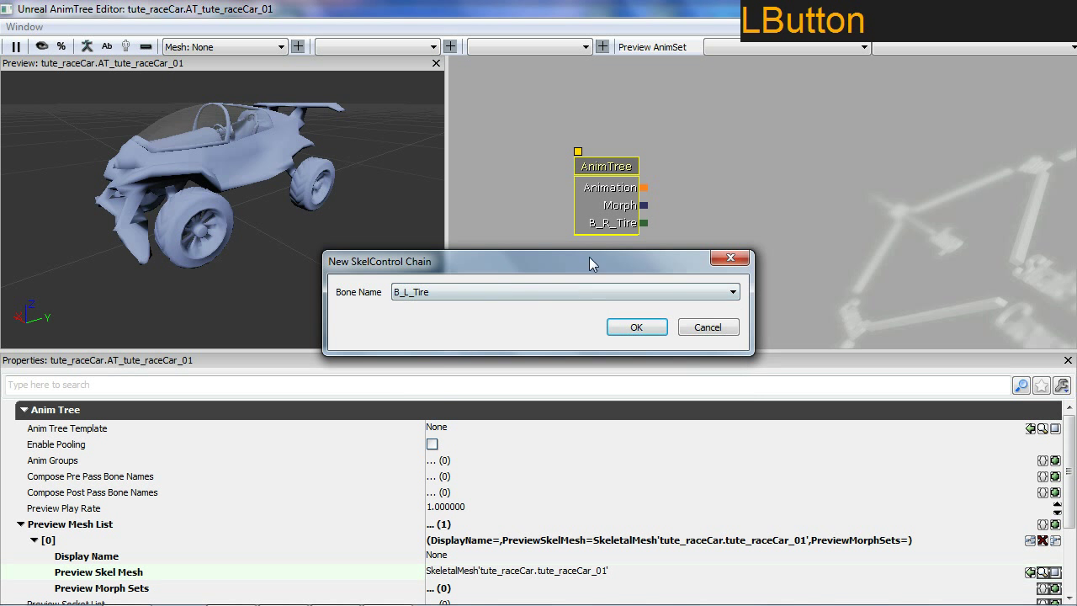
right_click(630, 237)
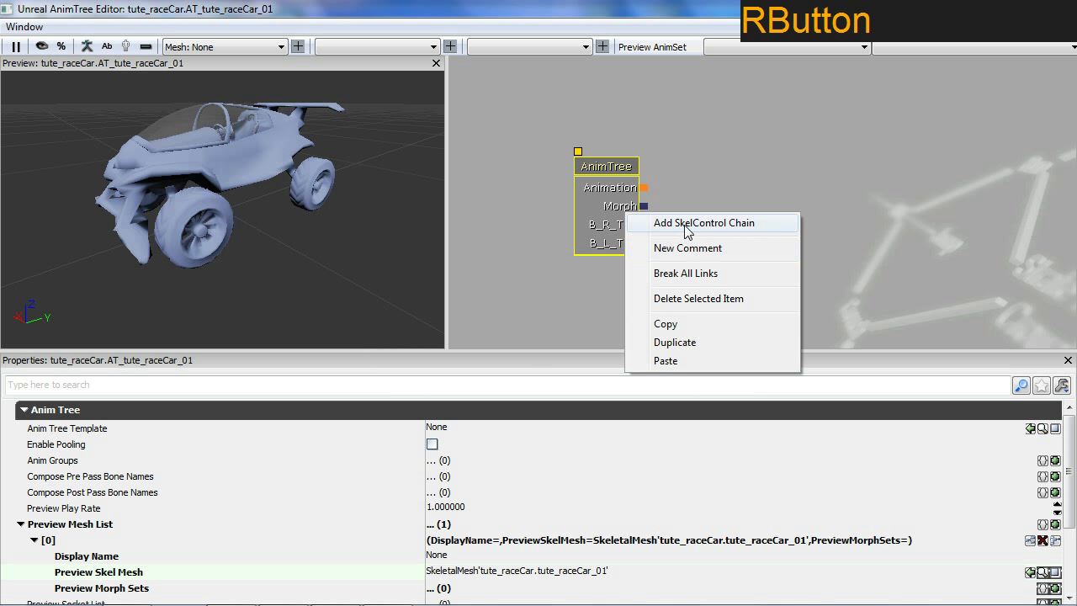
click(686, 230)
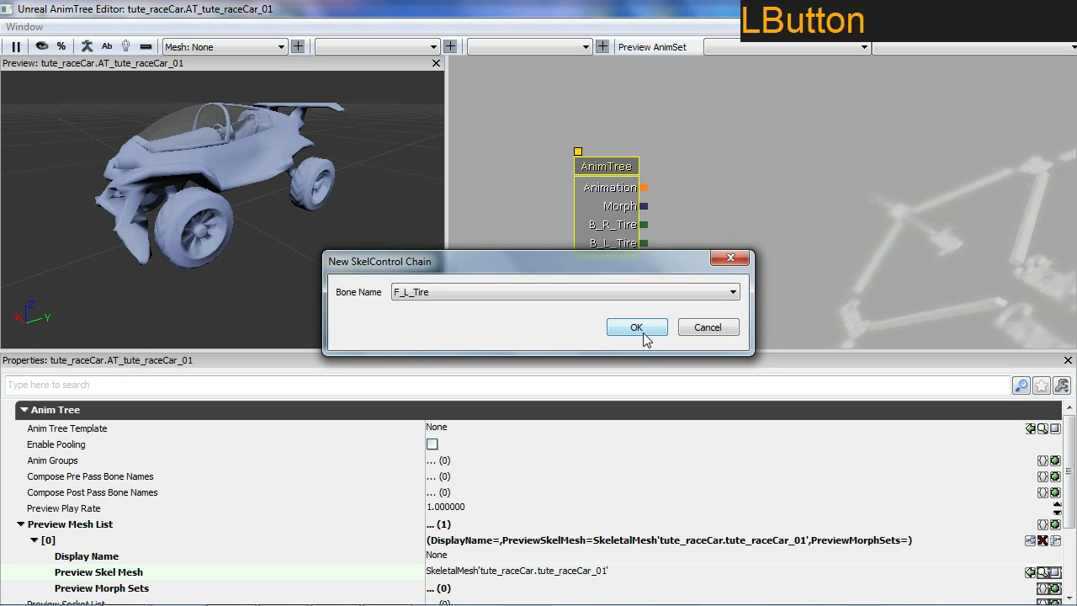
right_click(627, 246)
click(669, 241)
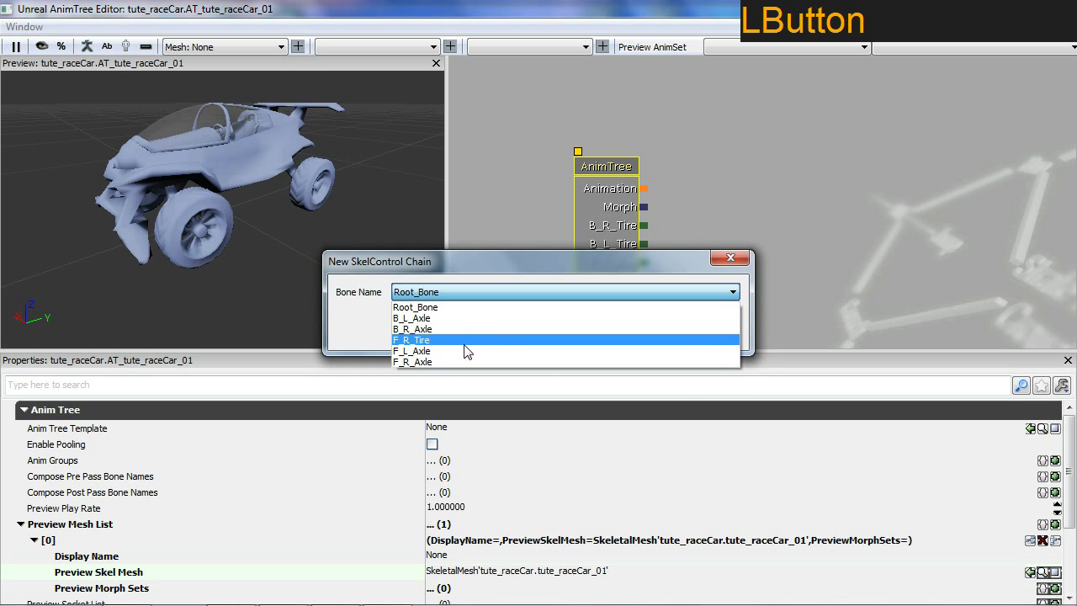
click(452, 346)
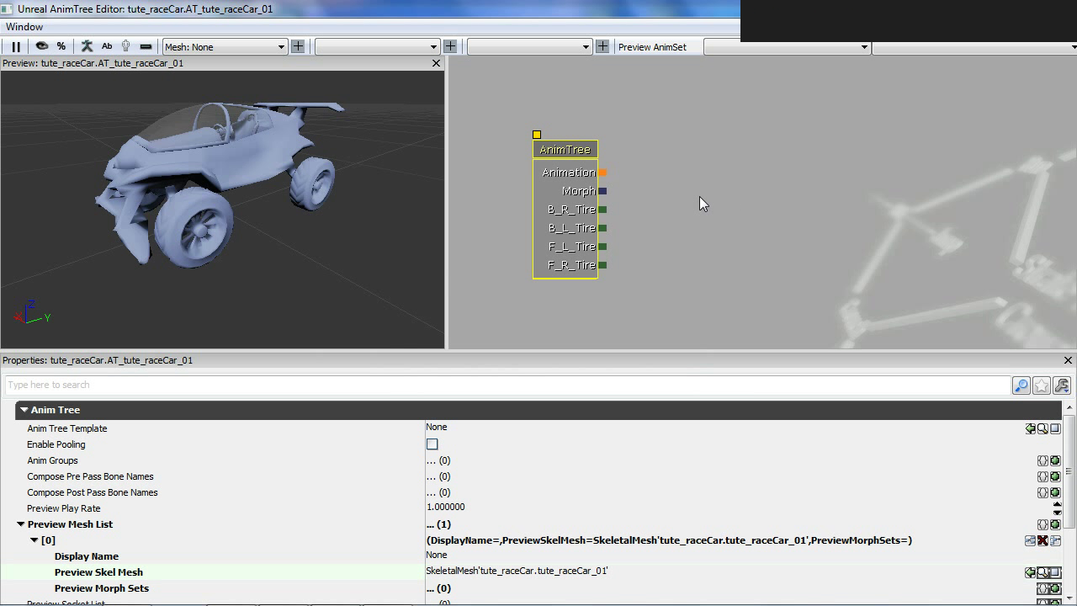
Add a SkelControlWheel node and wire the B_R_Tire chain into its In input
right_click(761, 189)
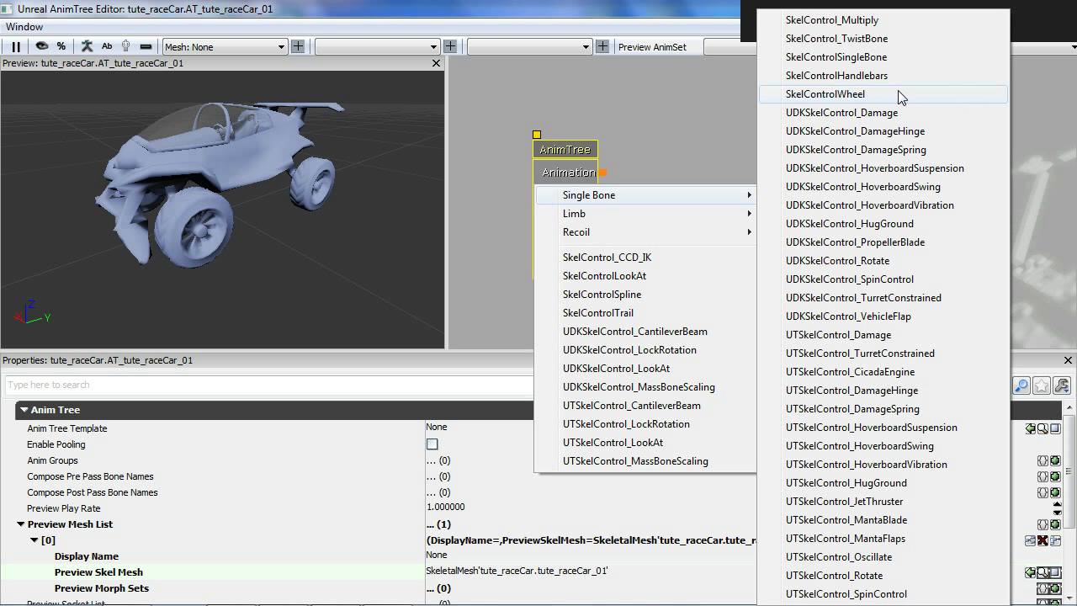
click(903, 96)
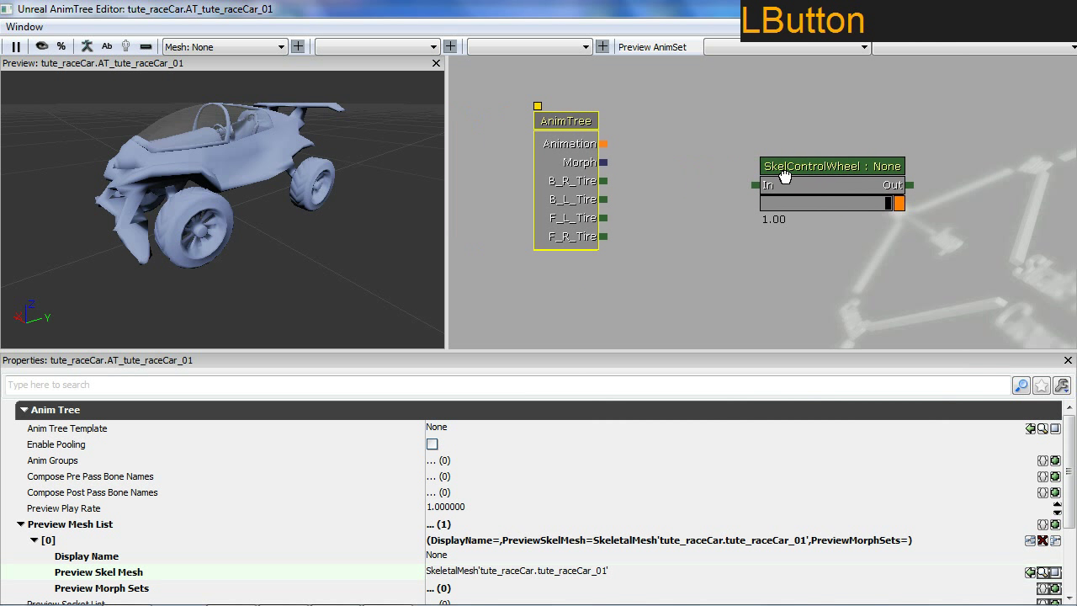
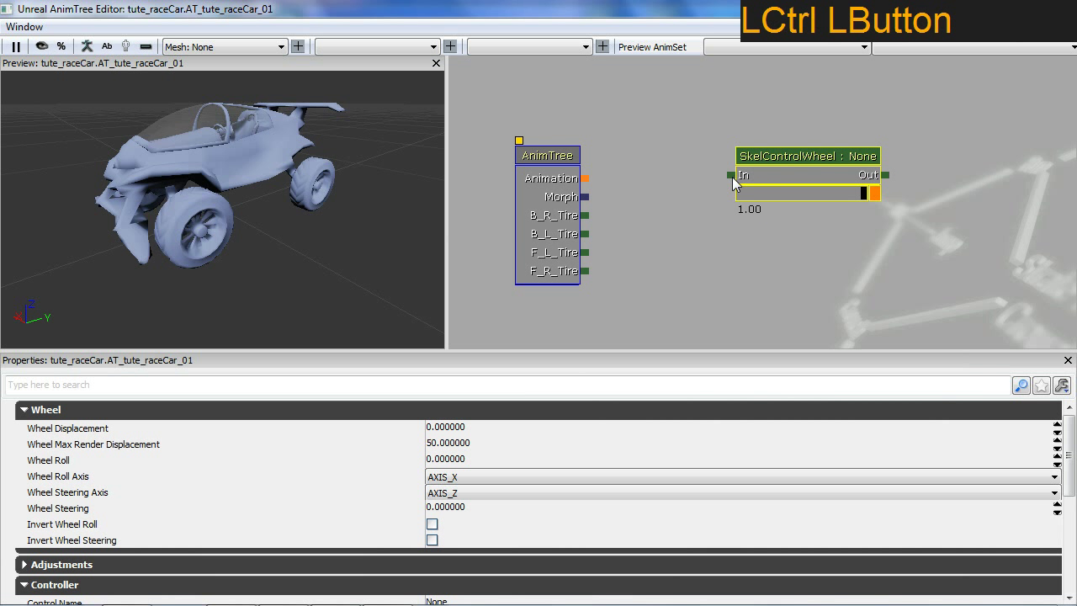
click(736, 180)
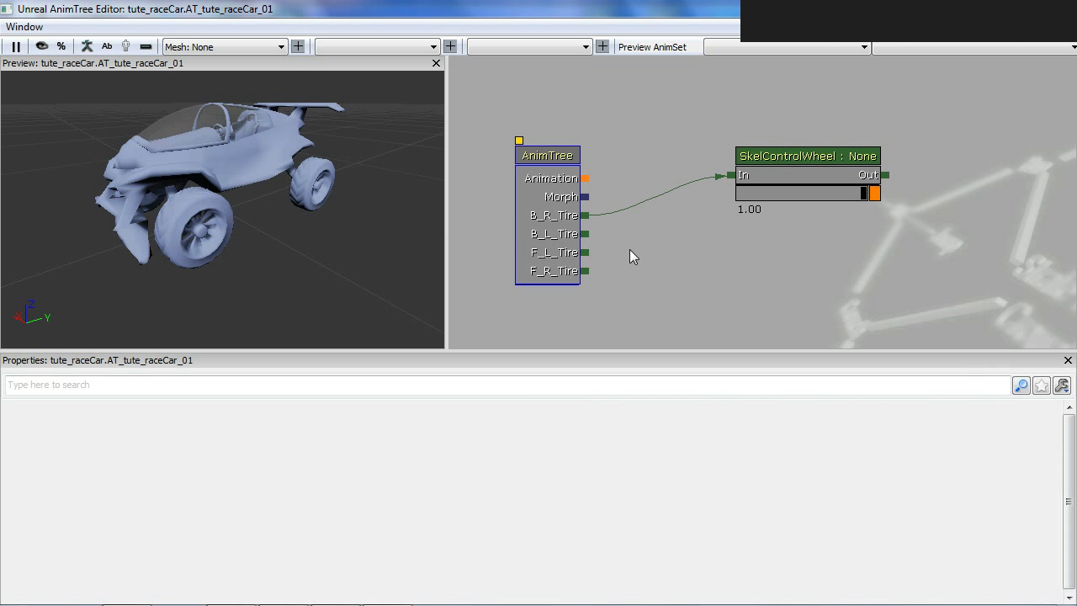
Make the back-right wheel control roll around the Y axis
click(812, 171)
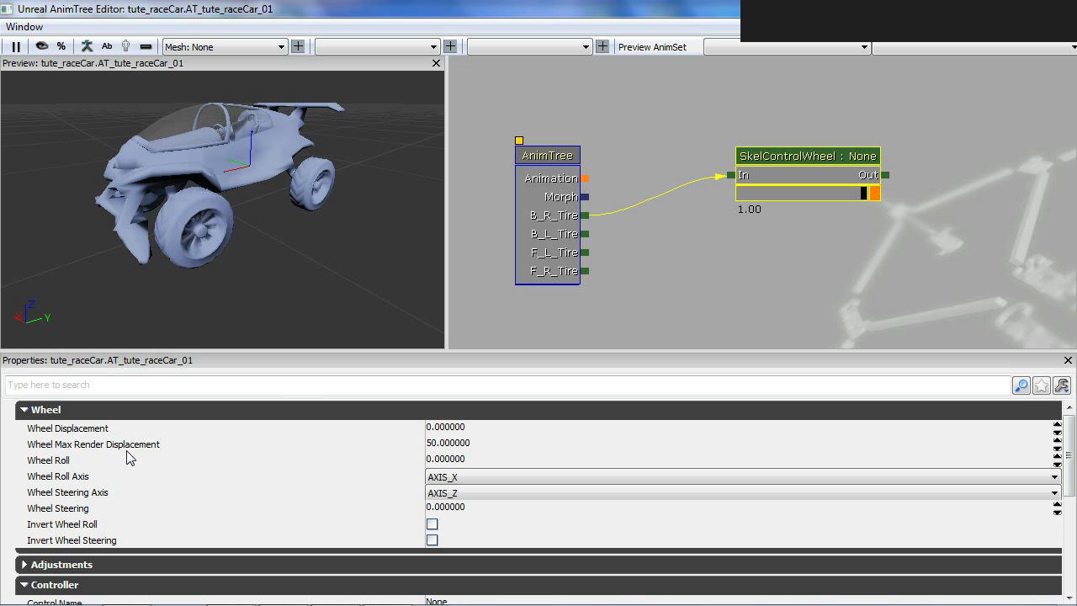
click(71, 482)
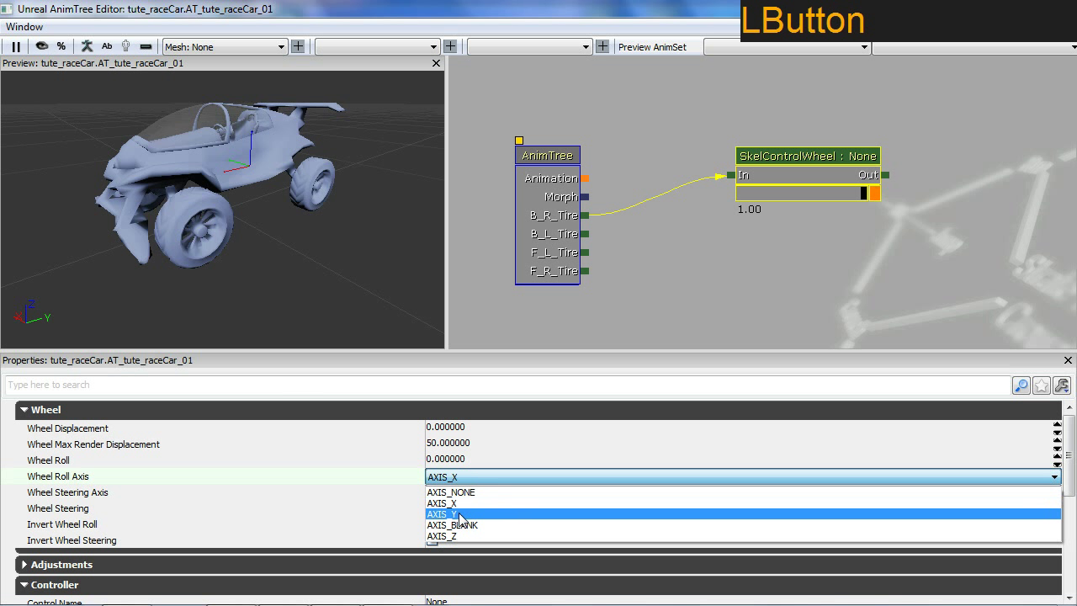
click(469, 518)
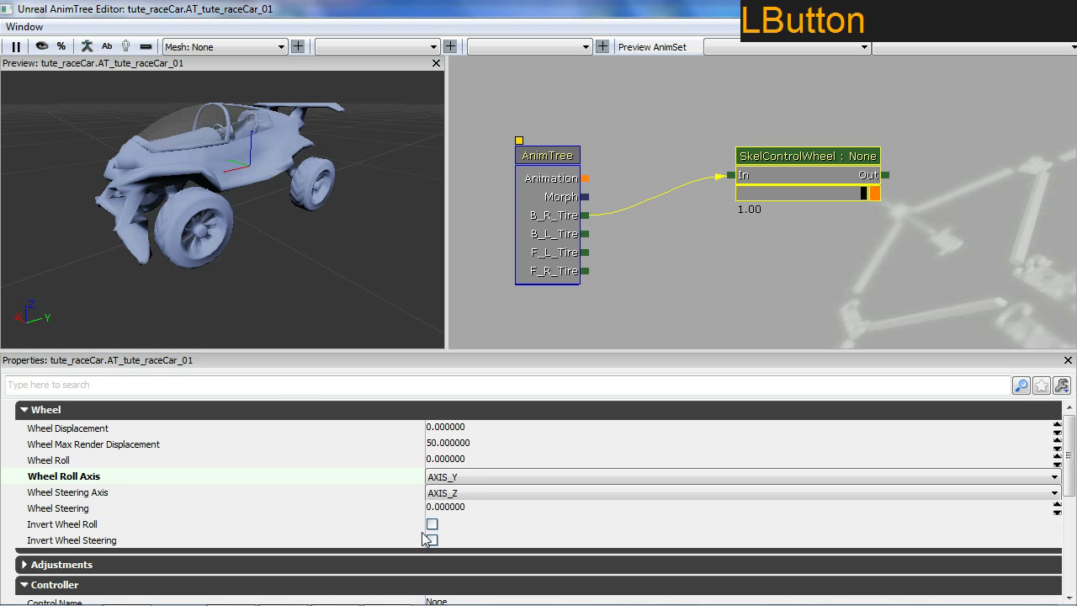
Preview the tire with Wheel Displacement 30, then return it to 0
click(122, 434)
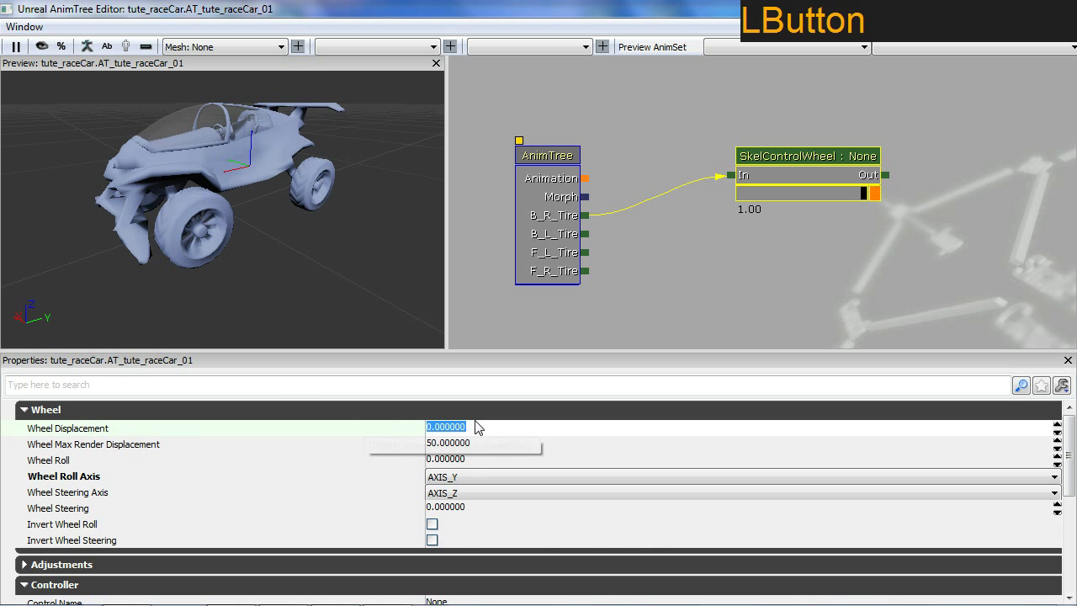
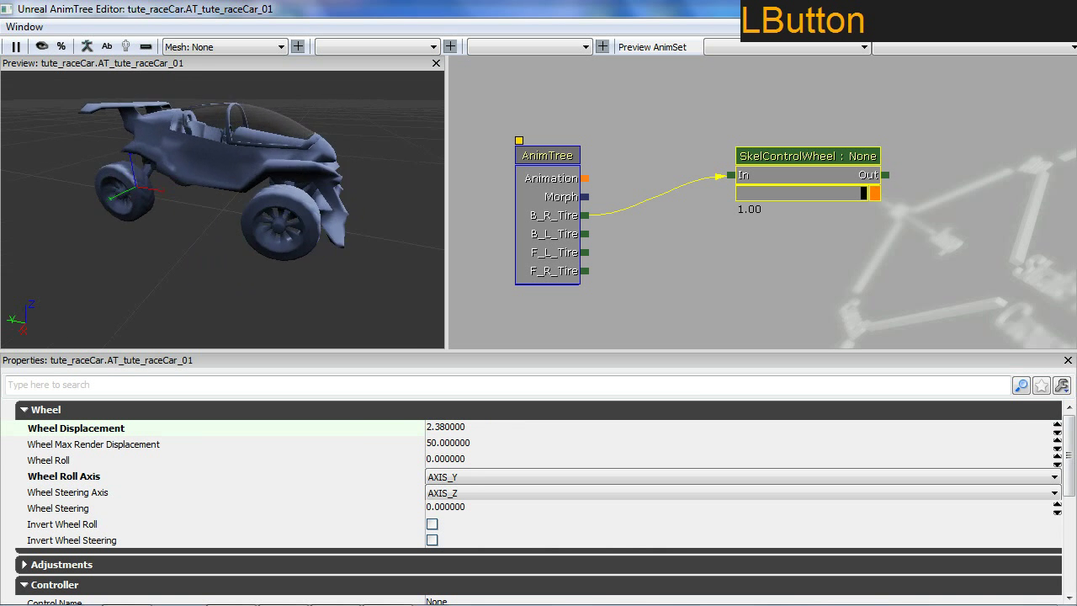
click(511, 432)
key(3)
key(0)
key(Return)
click(138, 188)
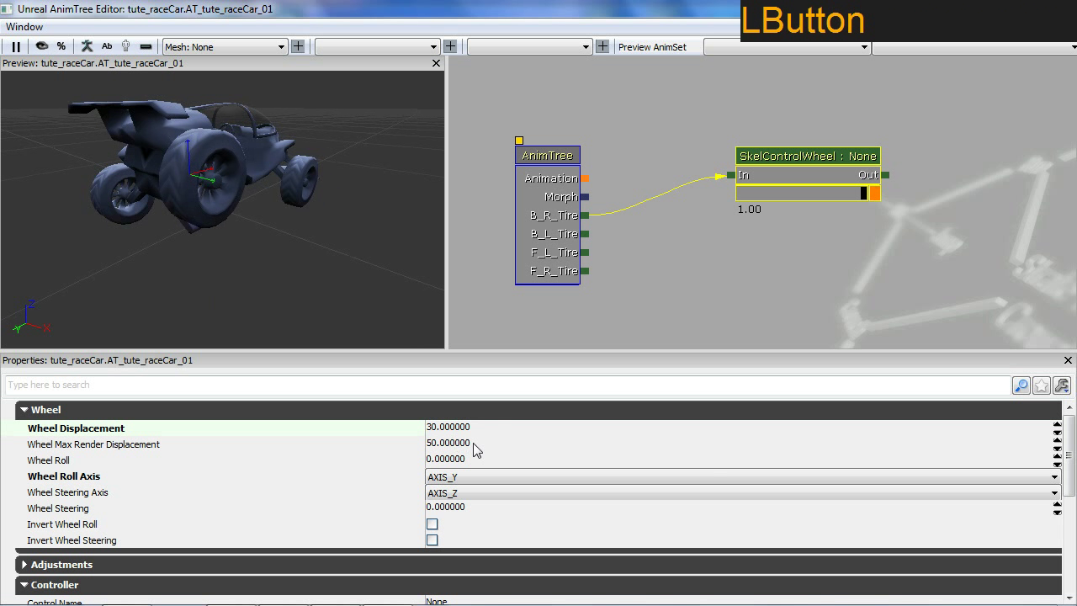
key(0)
key(Return)
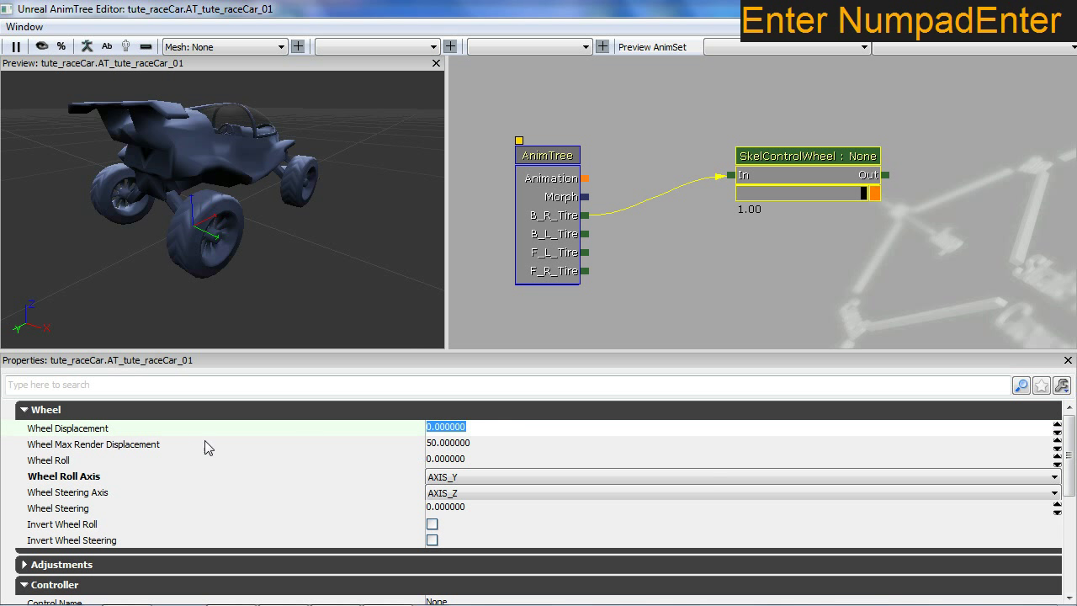
Set Wheel Max Render Displacement to 15 and Wheel Displacement to 15, then reset displacement to 0
click(468, 446)
key(1)
key(5)
key(Return)
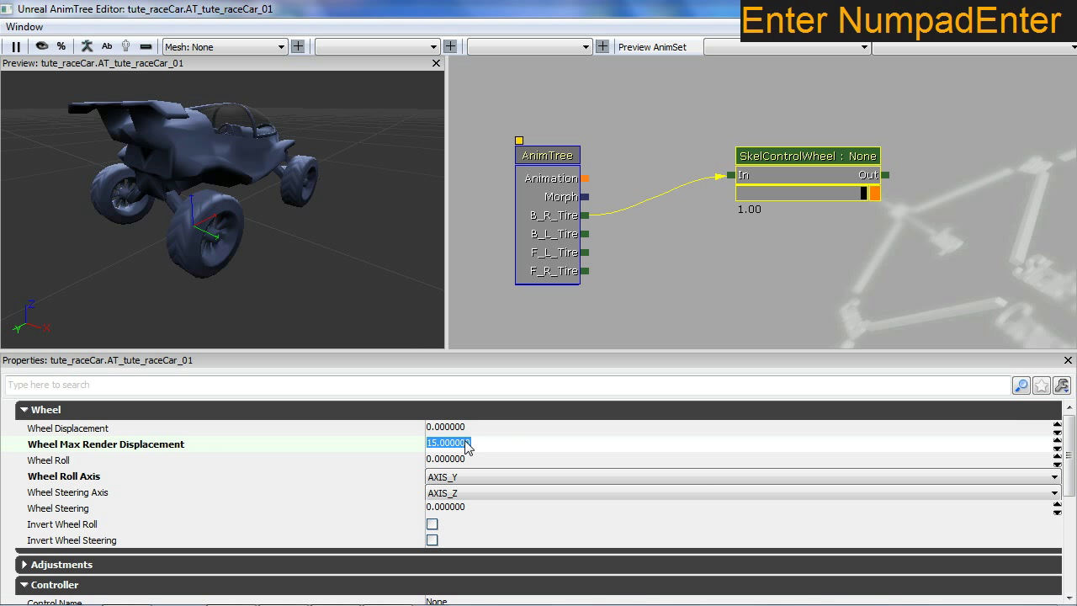
click(449, 435)
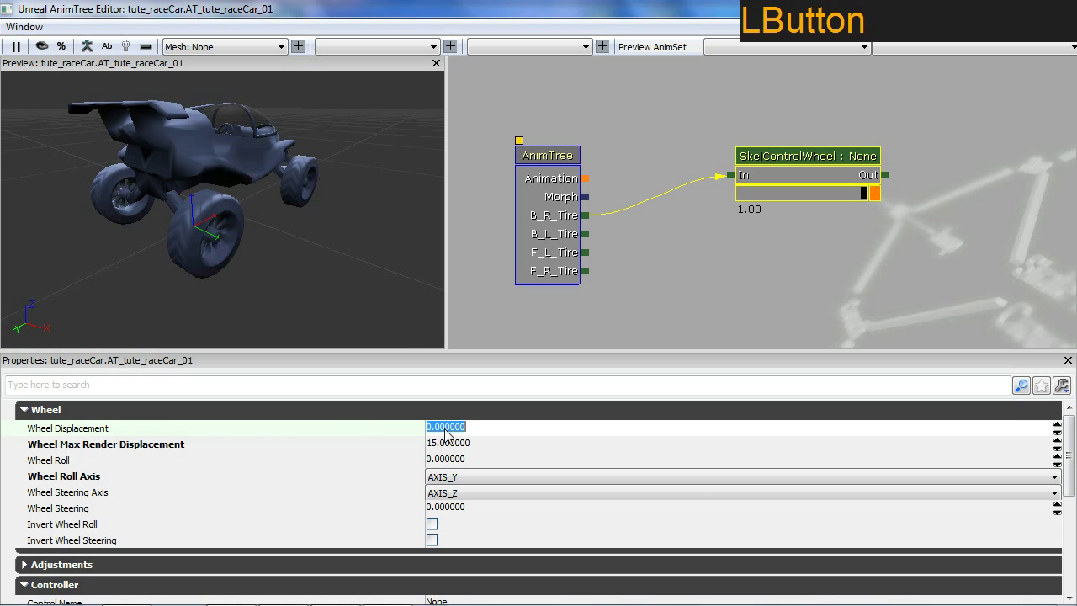
key(1)
key(5)
key(Return)
key(KP_Enter)
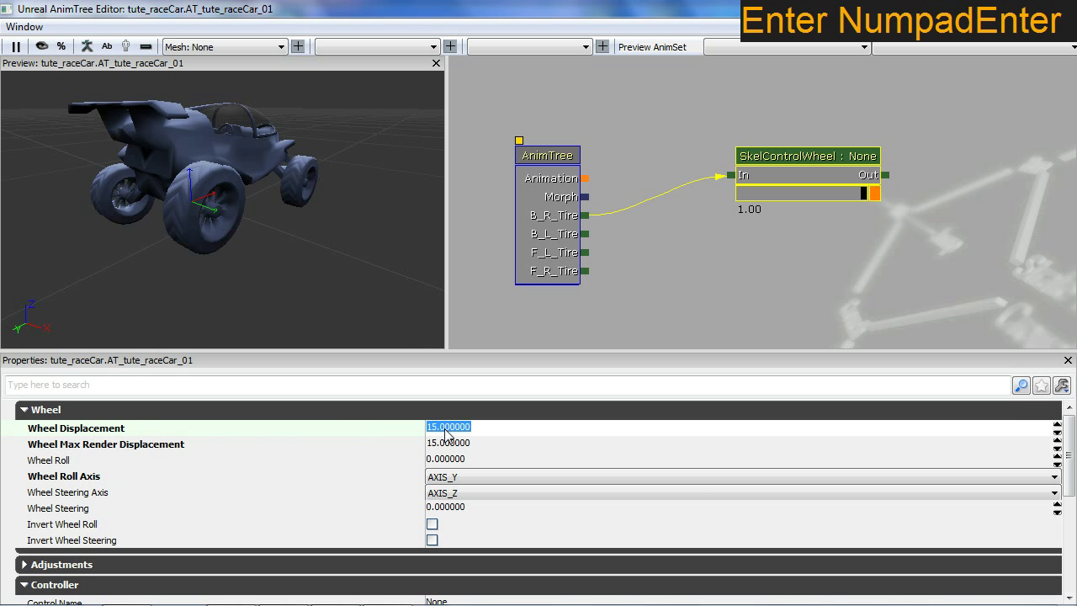
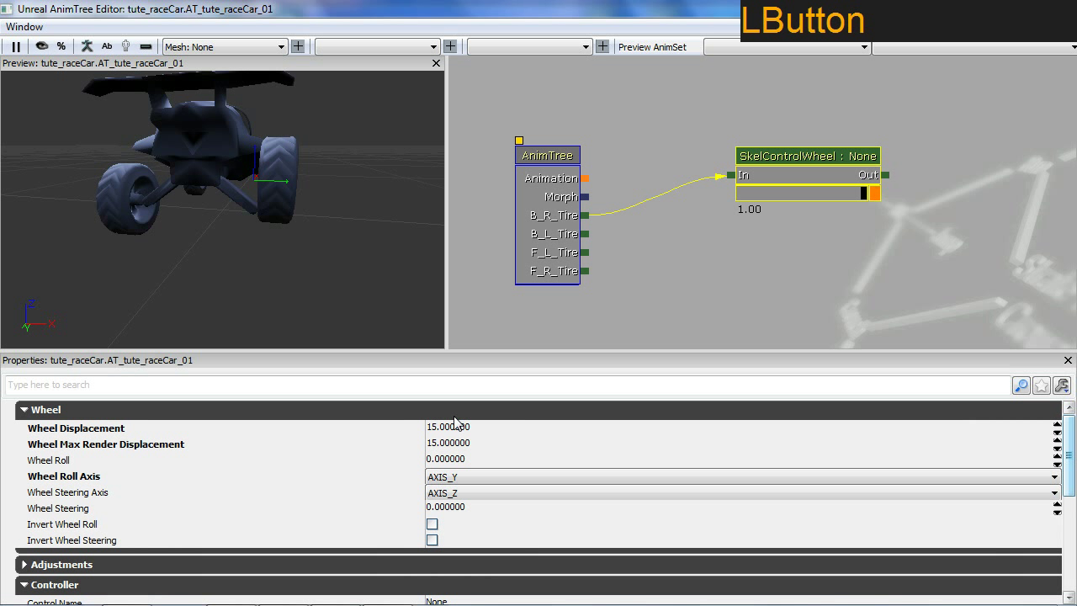
key(0)
key(Return)
Enter B_R_Tire_CTRL as the wheel control's Control Name
click(401, 256)
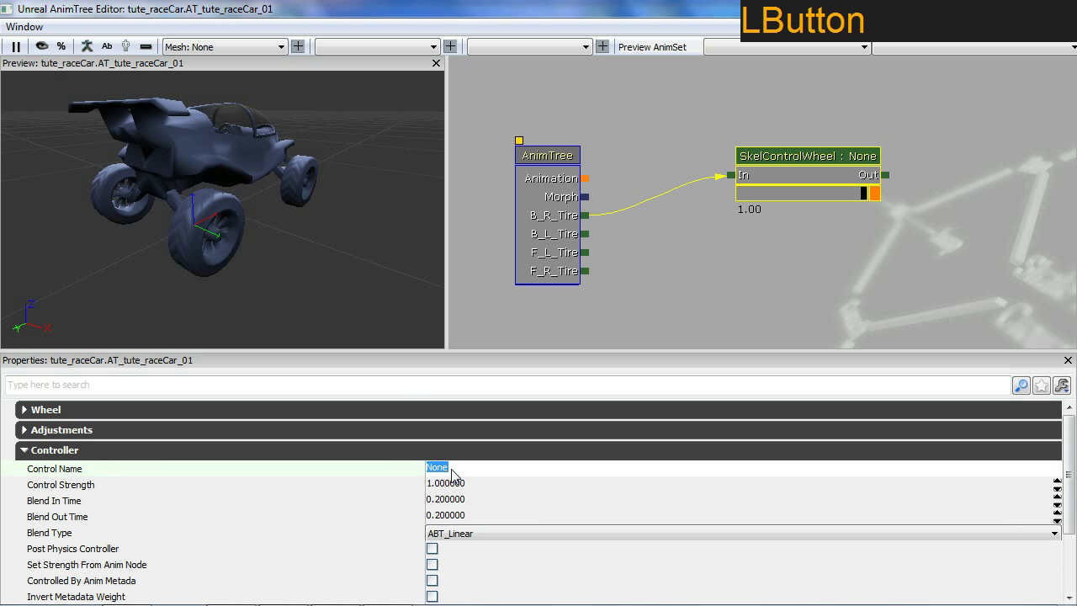
key(shift+b)
key(shift+-)
key(shift+r)
key(shift+-)
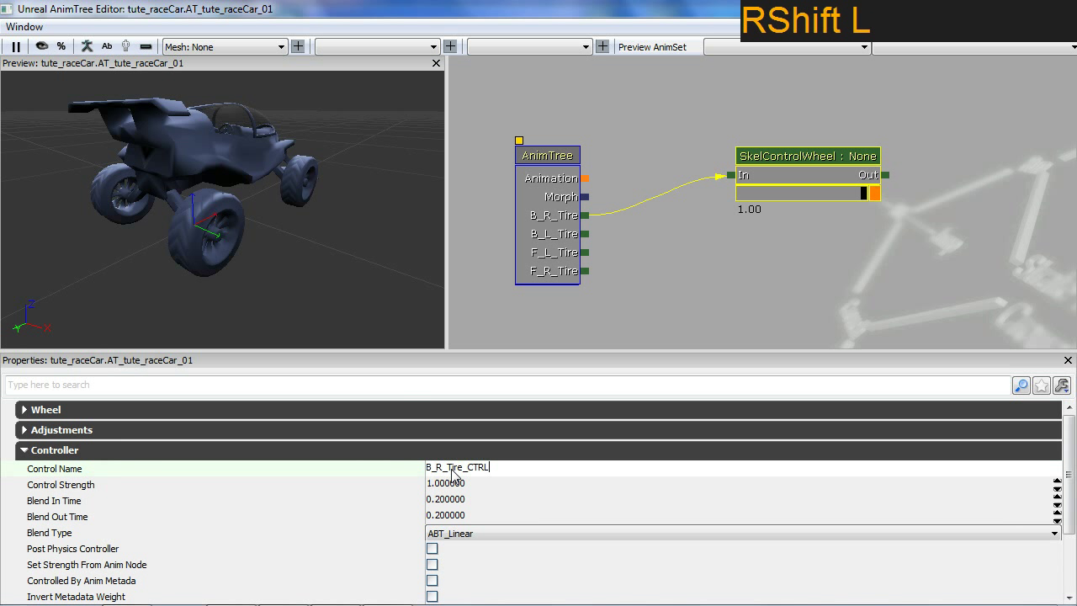
key(Return)
key(KP_Enter)
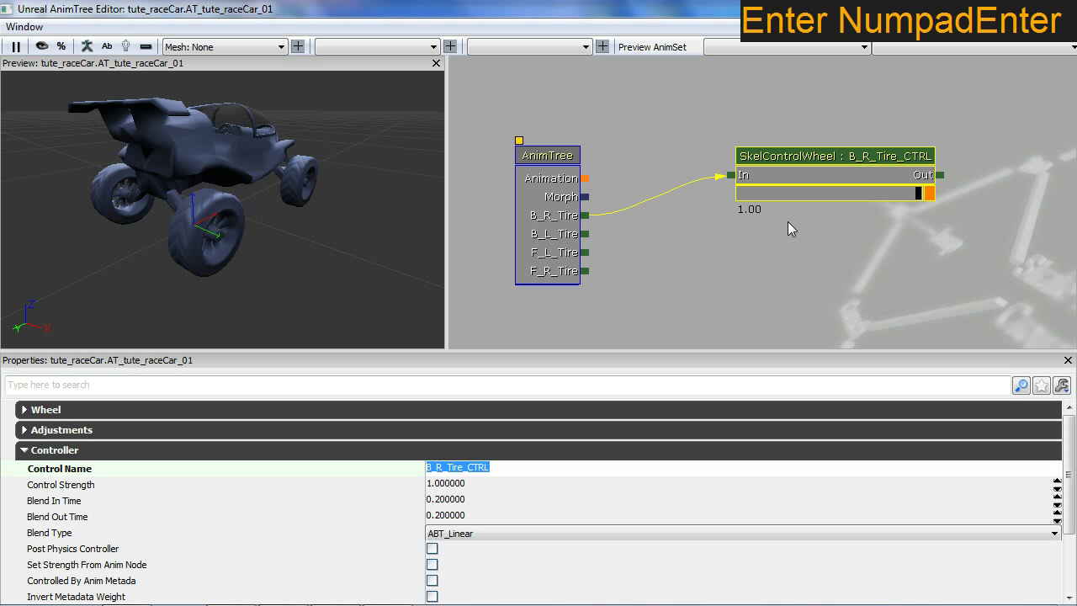
click(728, 282)
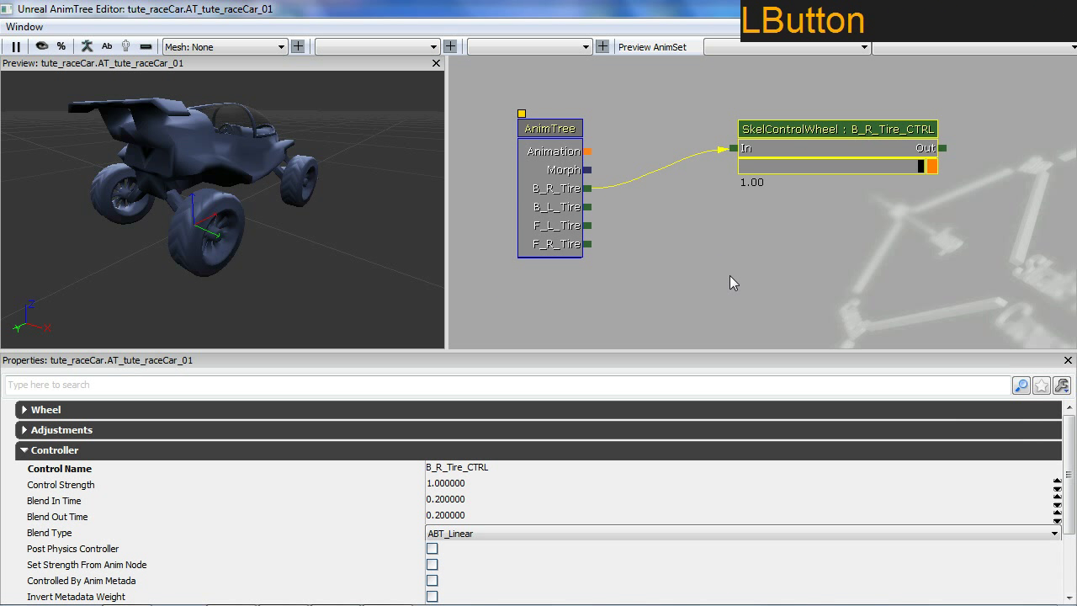
Duplicate the wheel control, wire it to B_L_Tire and name it B_L_Tire_CTRL
right_click(789, 154)
right_click(789, 240)
click(835, 341)
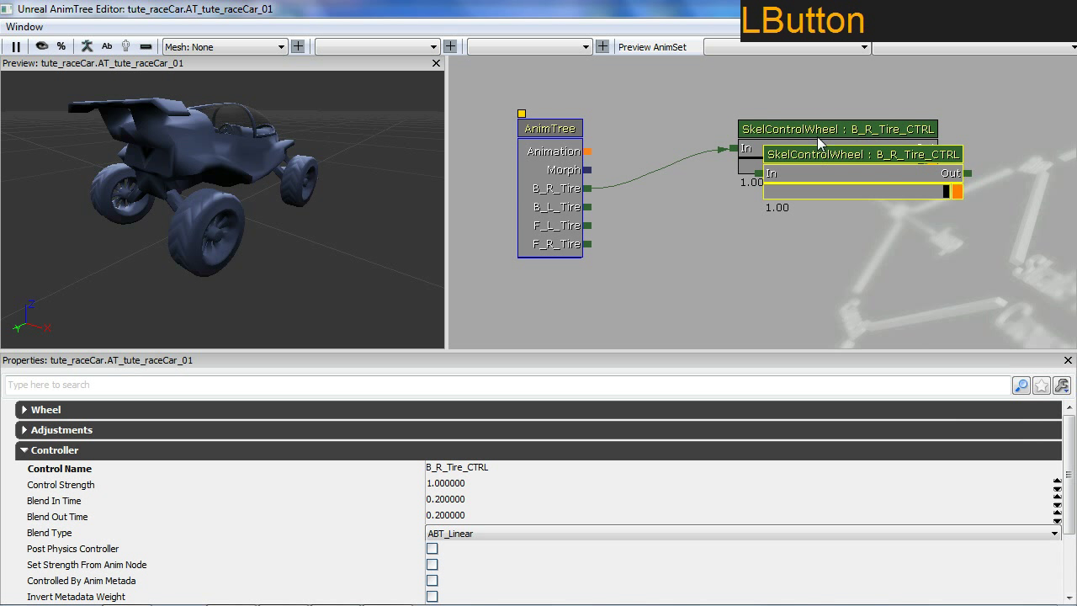
click(828, 166)
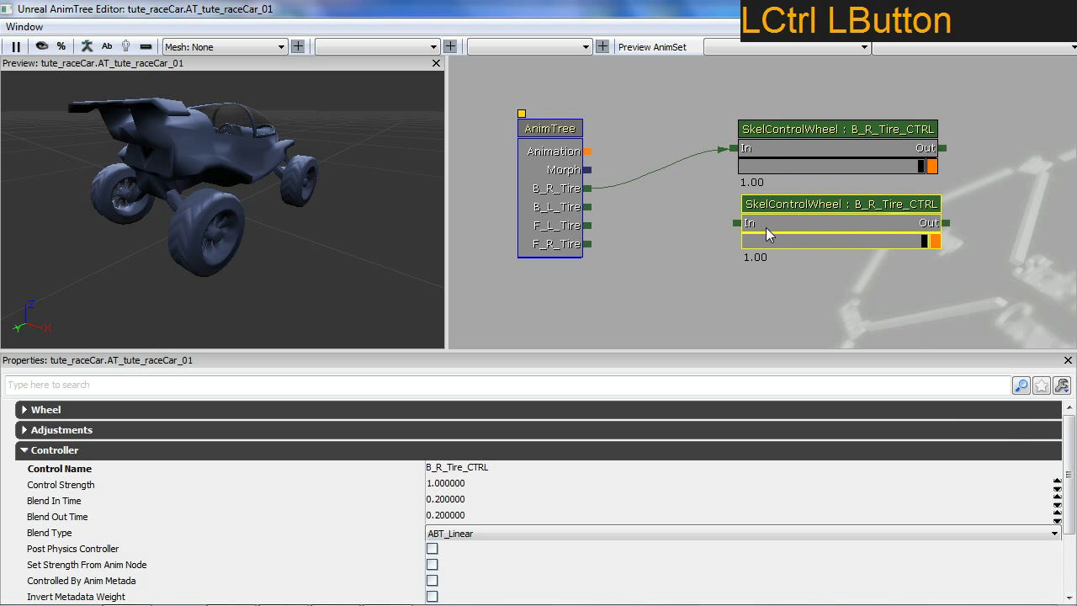
click(741, 229)
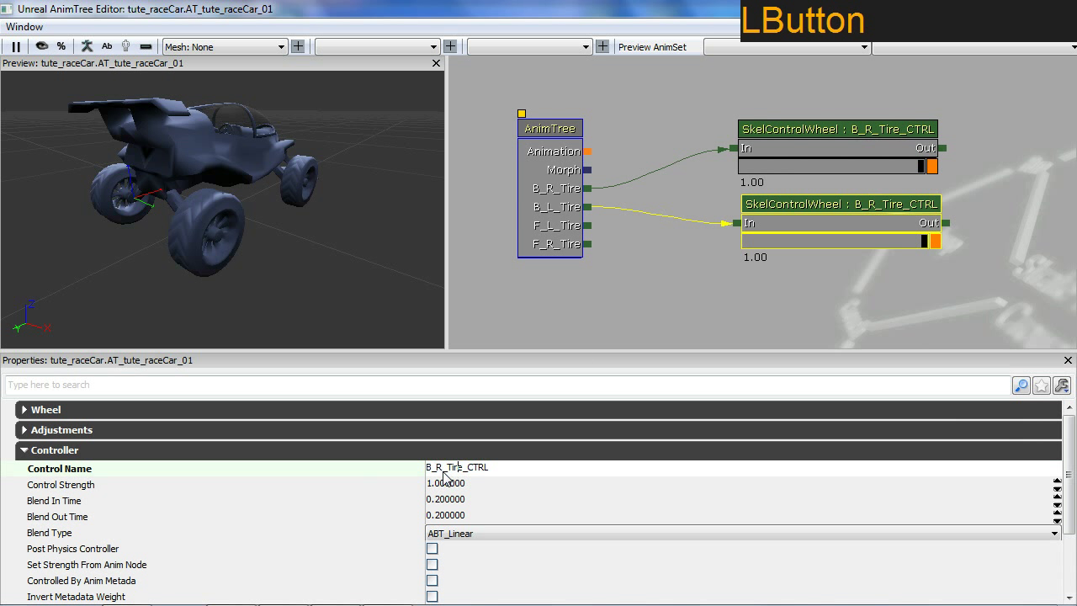
key(BackSpace)
key(shift+l)
key(Return)
click(654, 212)
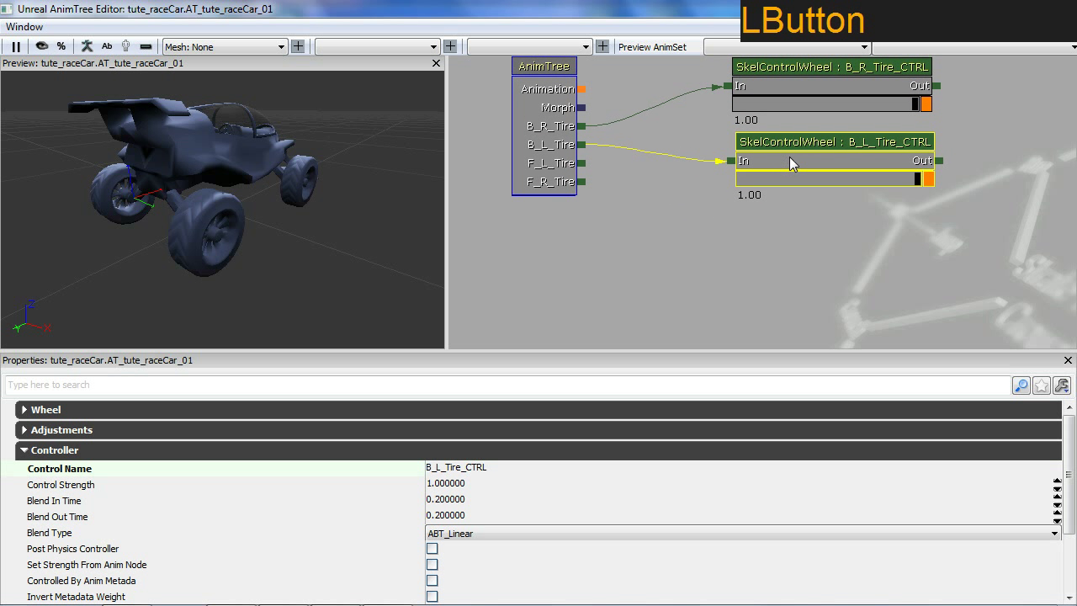
Paste a third wheel control and attempt to edit its name, leaving it garbled
key(ctrl+v)
click(848, 129)
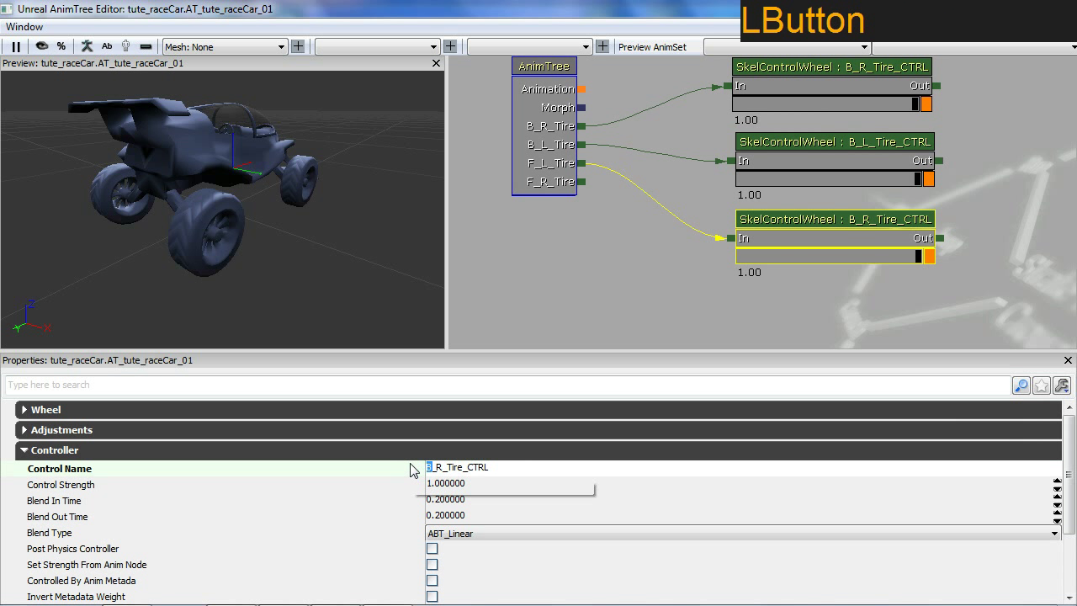
key(shift+f)
key(Right)
key(BackSpace)
key(shift+l)
key(Return)
key(KP_Enter)
key(ctrl+v)
key(Escape)
Replace the garbled name with F_L_Tire_CTRL for the third control
click(678, 342)
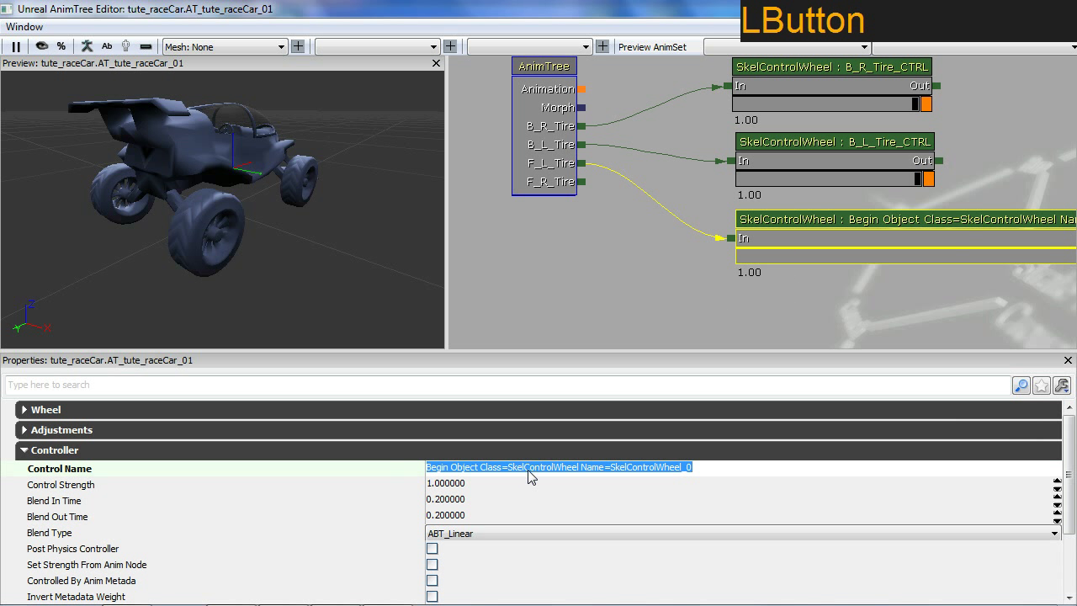
key(shift+f)
key(shift+-)
key(shift+l)
key(shift+t)
key(shift+-)
key(Return)
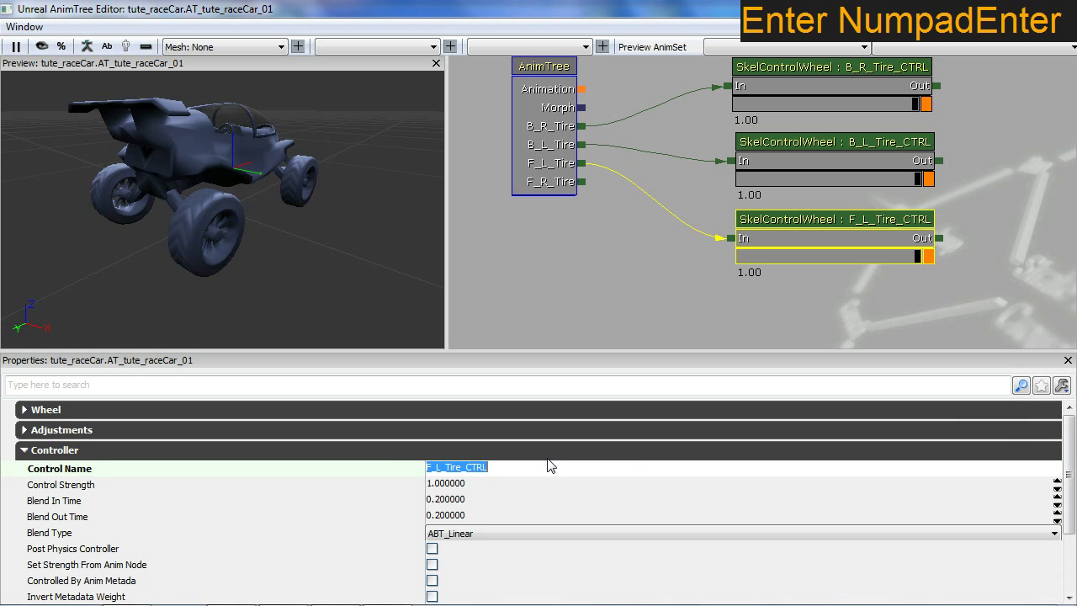
click(779, 300)
Paste a fourth wheel control, wire it to F_R_Tire and name it F_R_Tire_CTRL
key(ctrl+v)
click(898, 150)
click(742, 319)
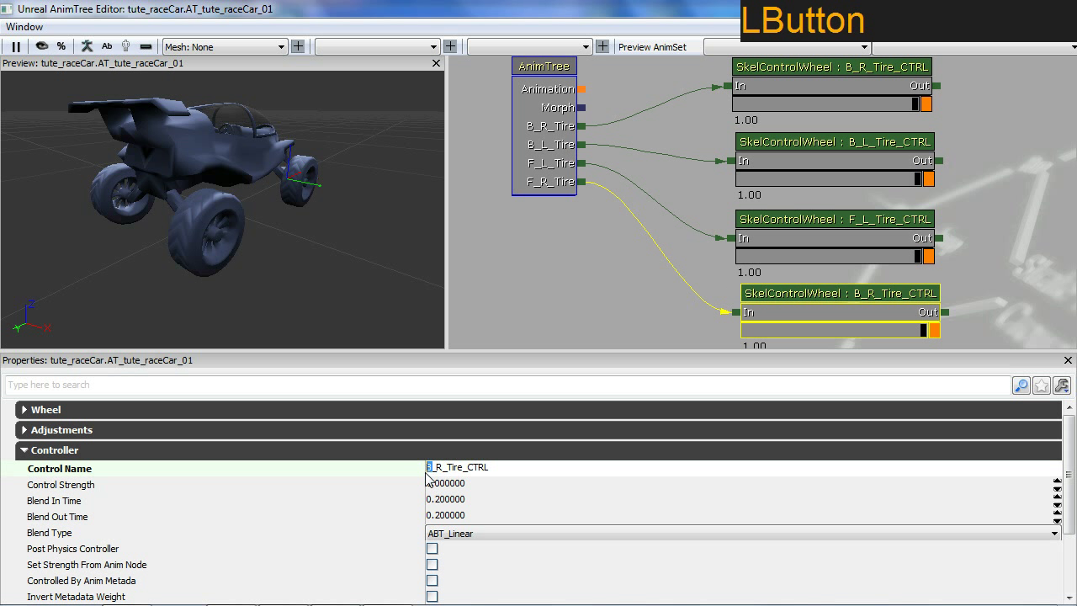
key(shift+f)
key(Return)
click(598, 172)
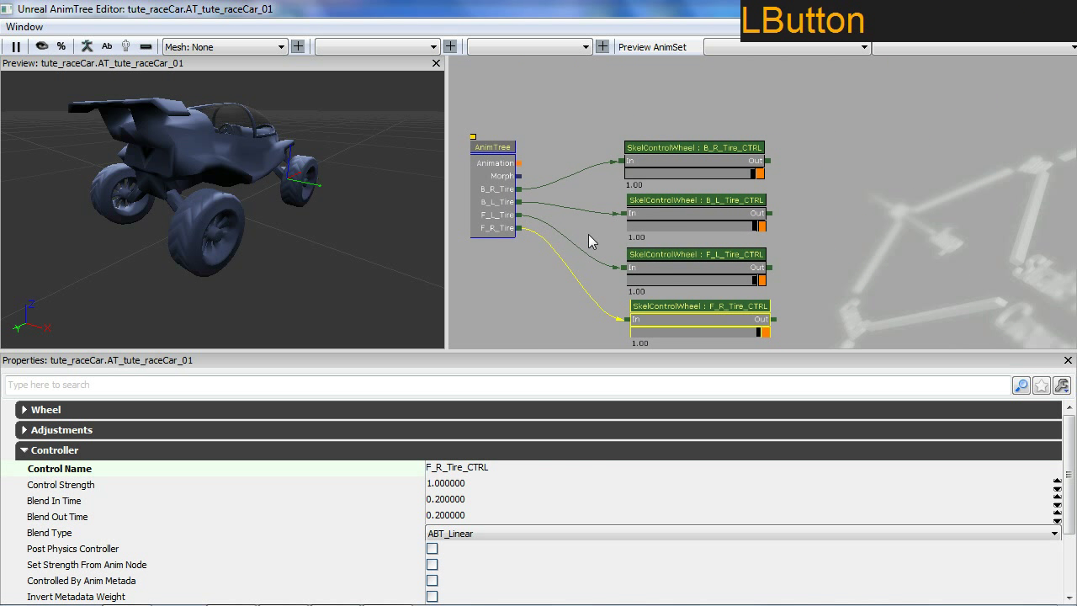
click(719, 263)
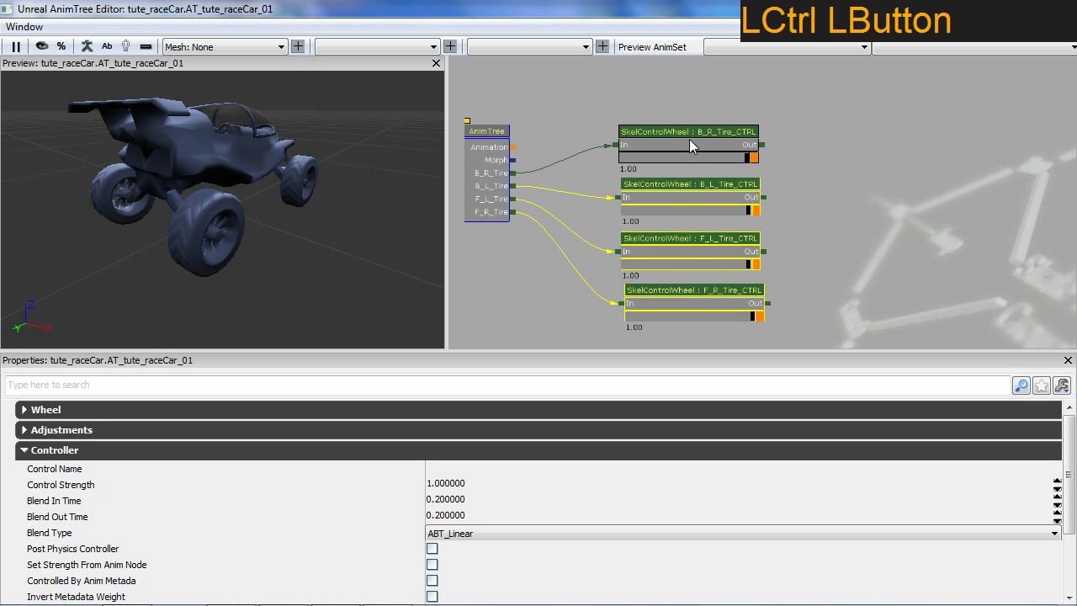
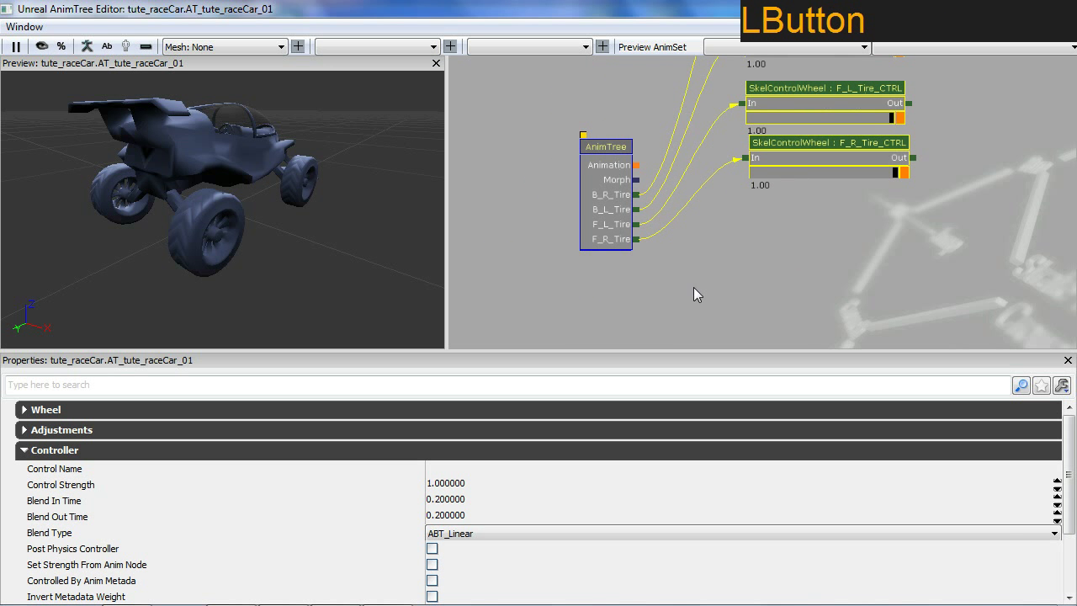
Add SkelControl chains for B_L_Axle, B_R_Axle, F_L_Axle and F_R_Axle from the AnimTree node
right_click(599, 196)
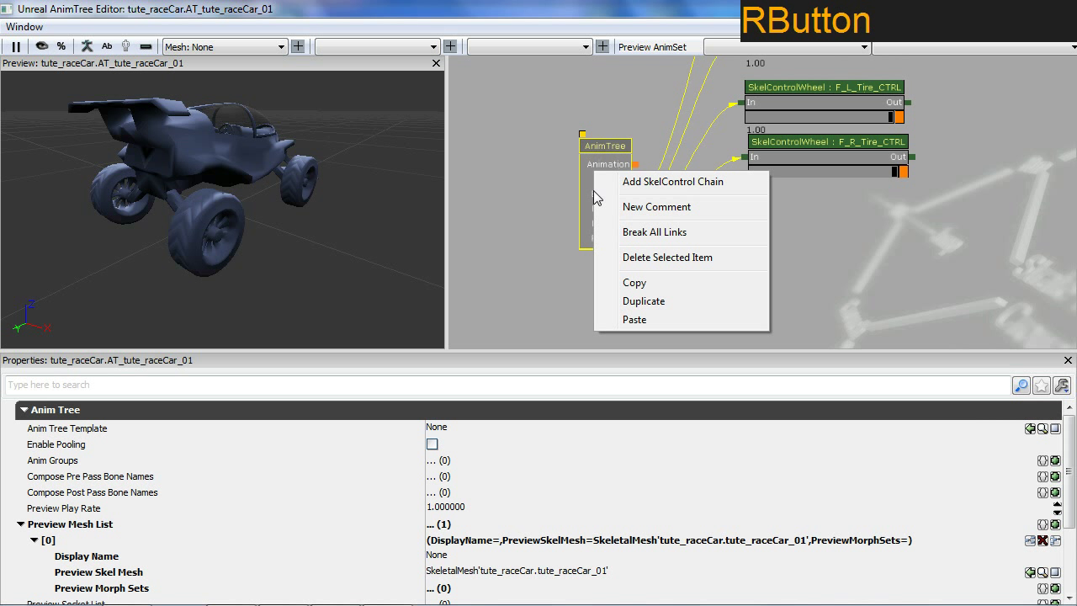
click(636, 185)
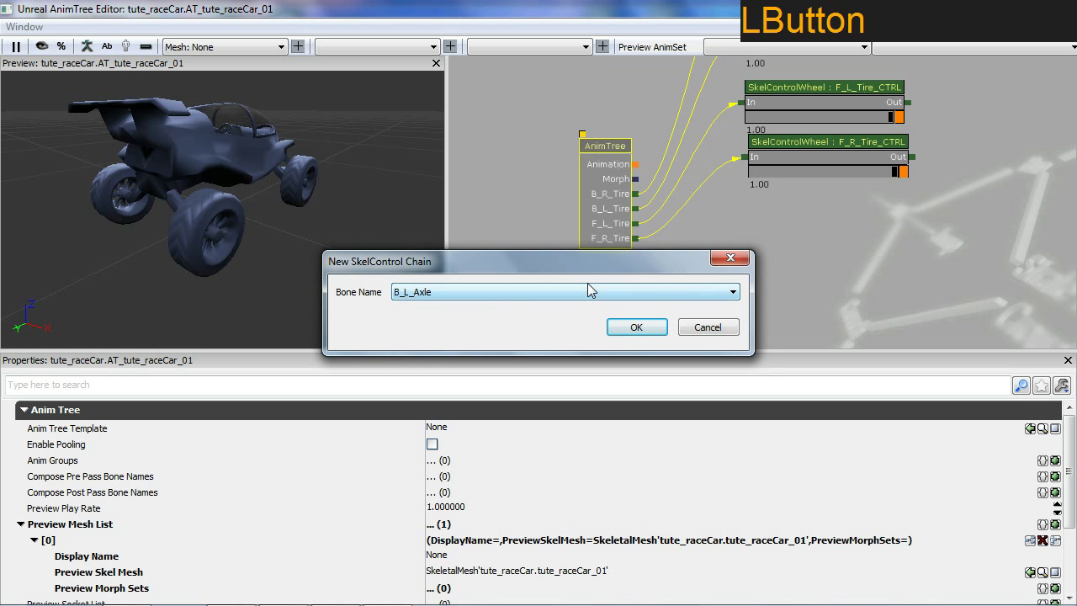
right_click(626, 239)
click(685, 233)
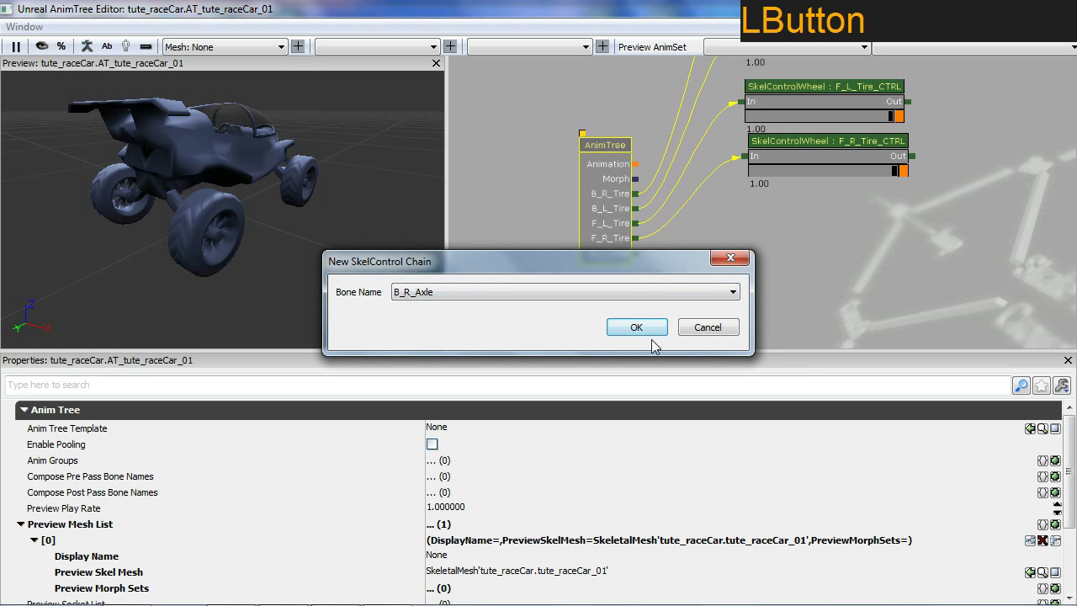
right_click(618, 248)
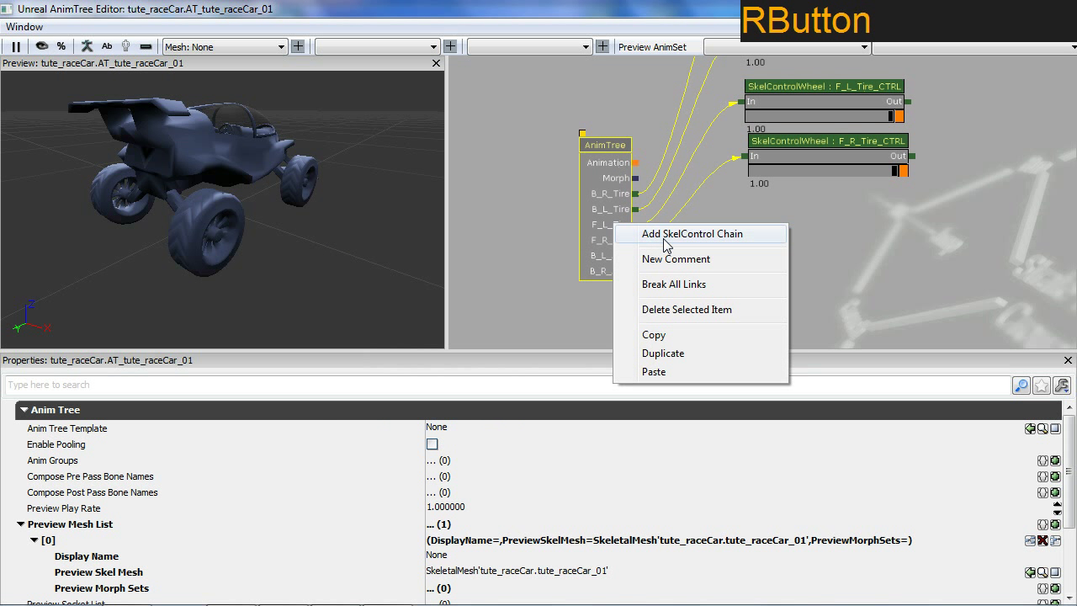
click(668, 243)
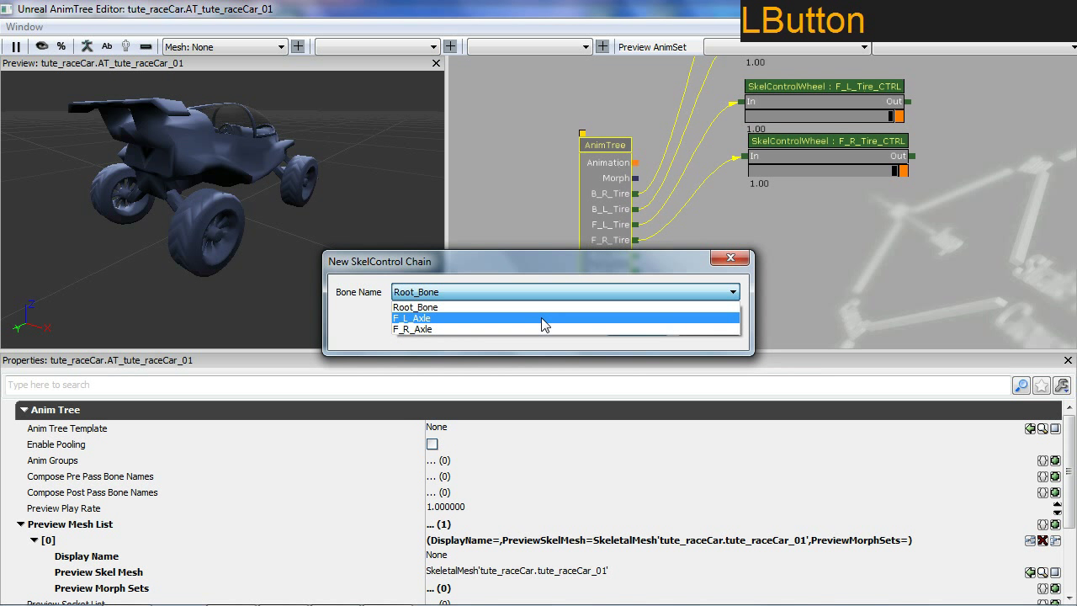
right_click(617, 269)
click(657, 260)
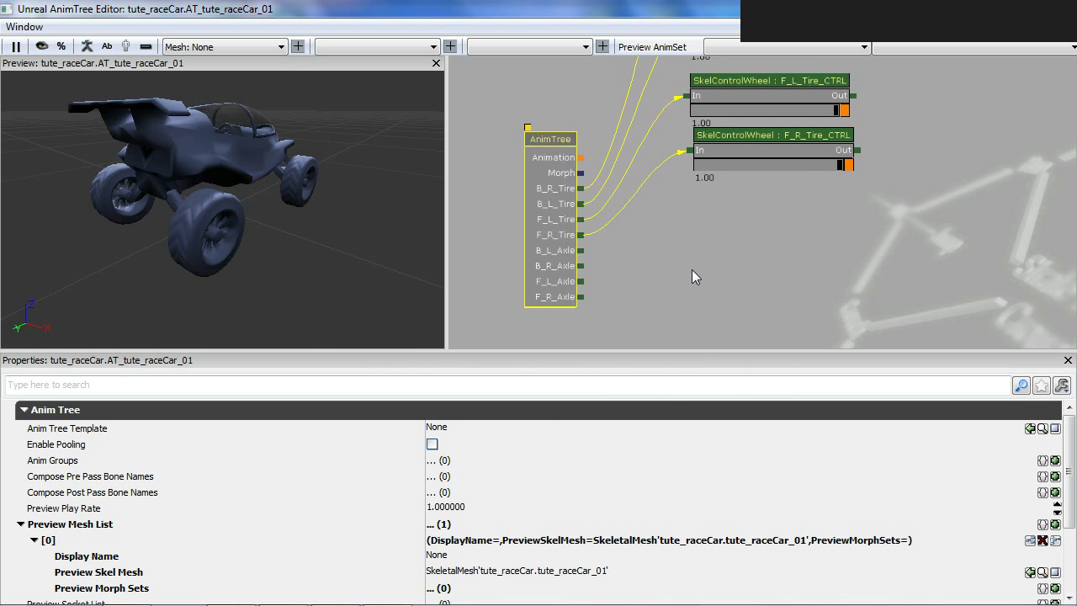
Create a SkelControlLookAt node and place it below the wheel controls
right_click(694, 272)
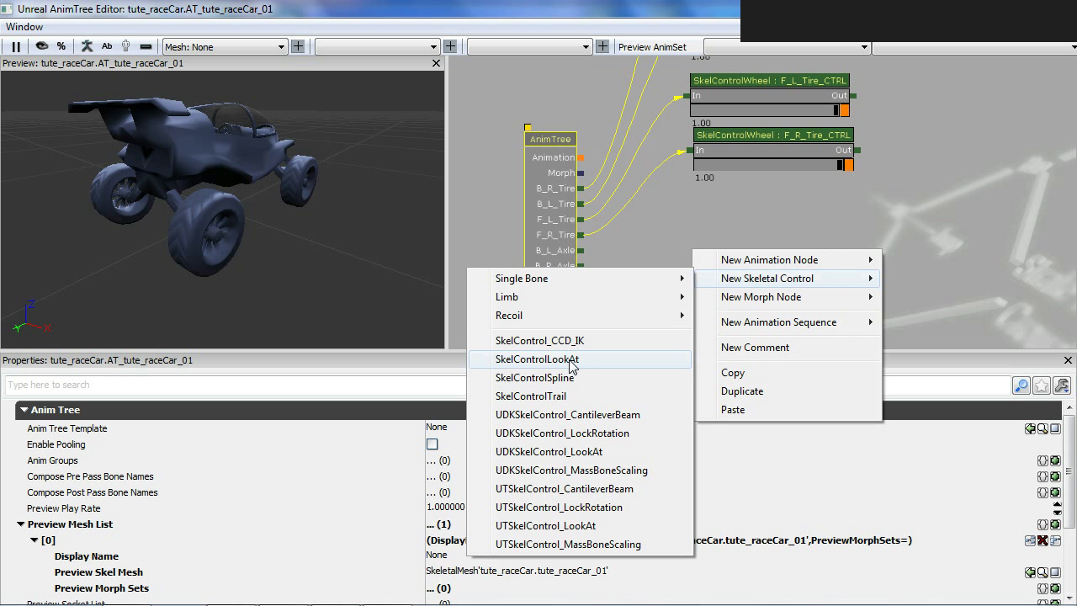
click(574, 365)
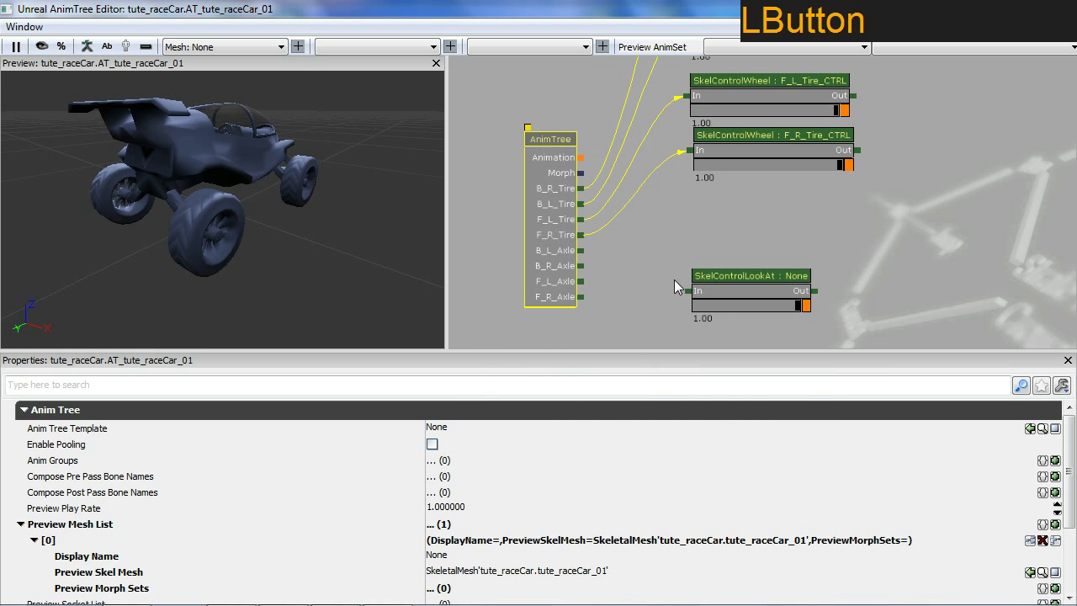
click(734, 296)
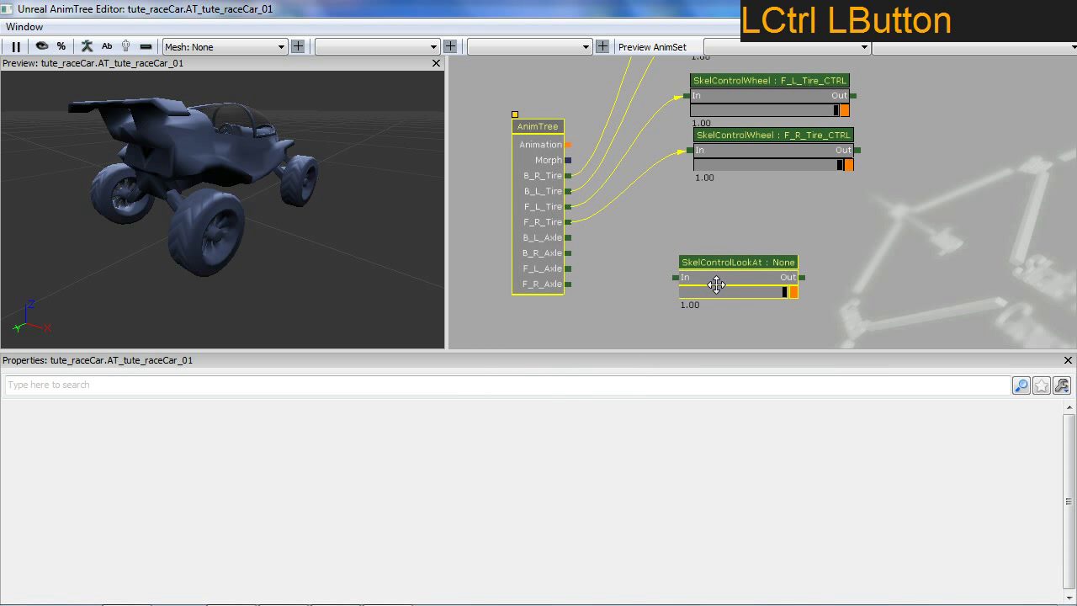